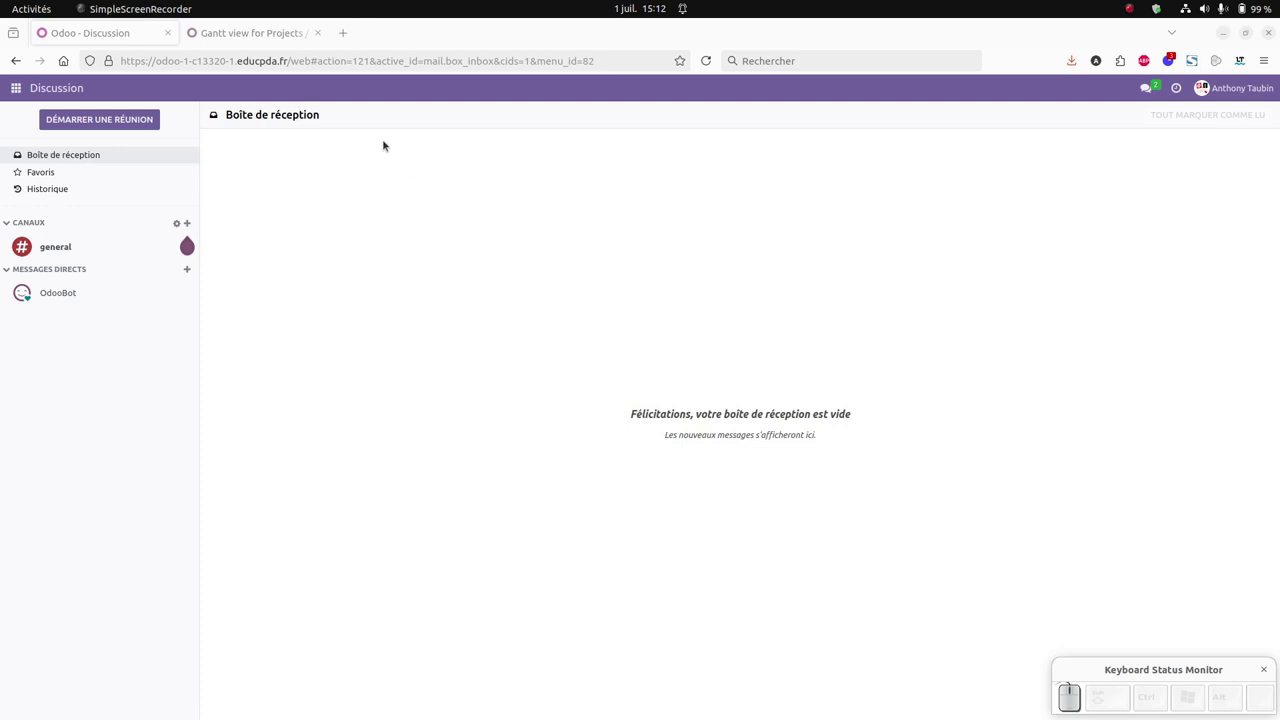
- Review the Gantt view module page, then return to Discussion and show the Odoo app list
click(272, 39)
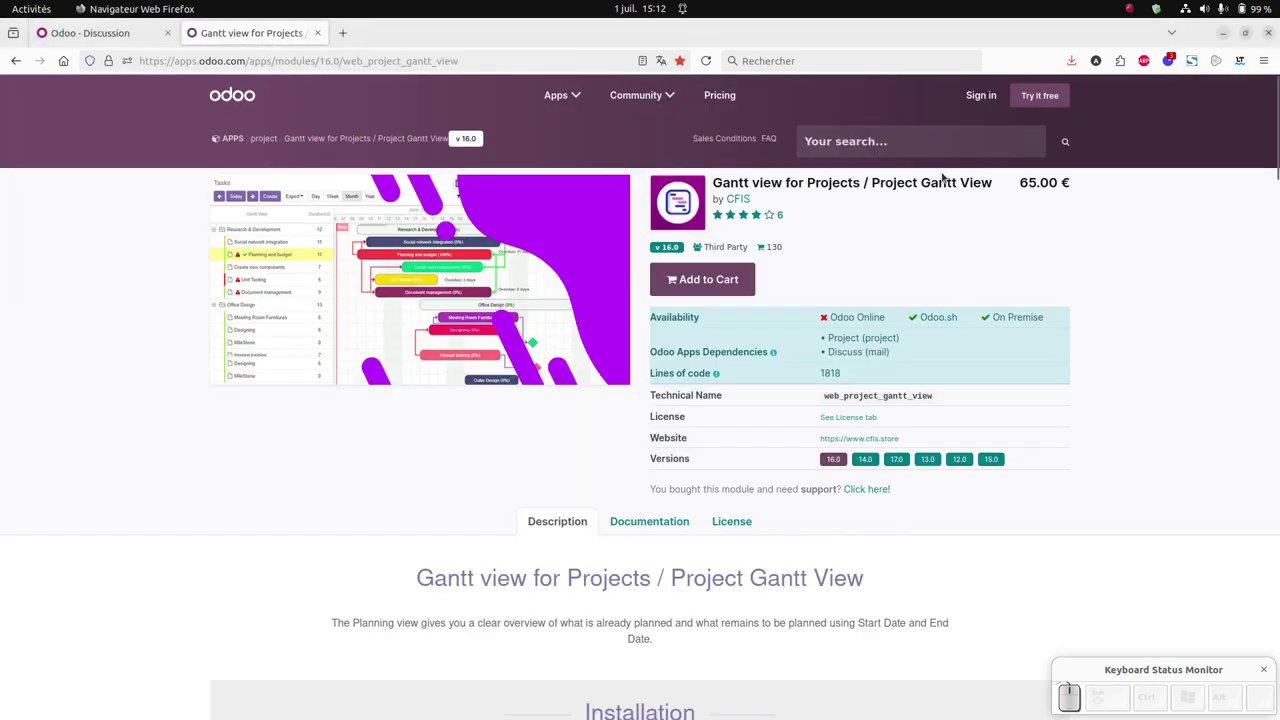
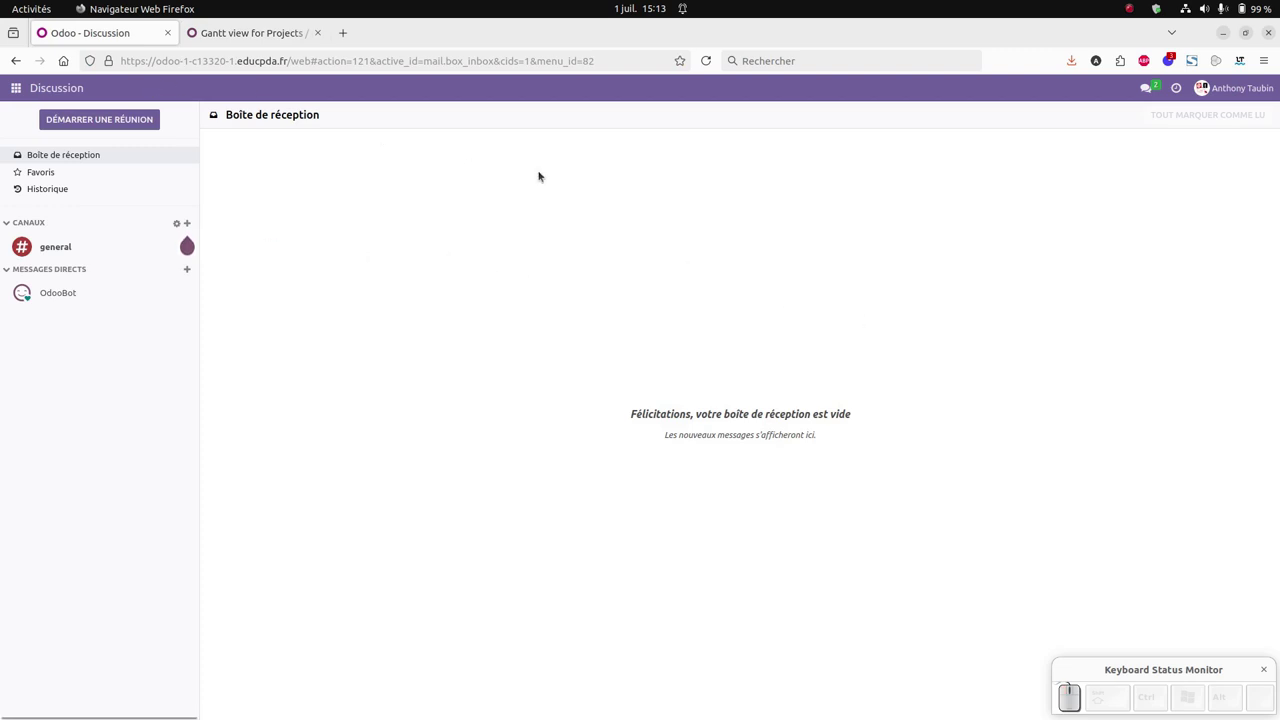
click(17, 95)
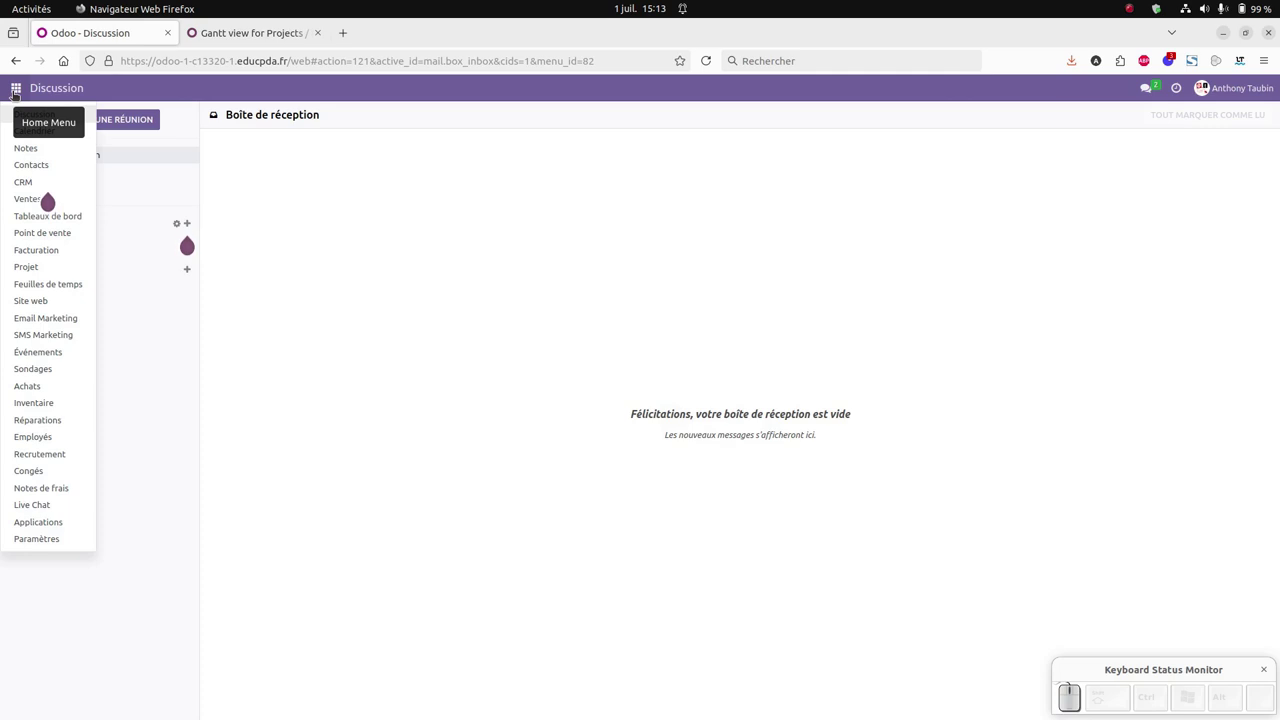
- In the Project app, name a new project 'Opération commerciale août'
click(46, 265)
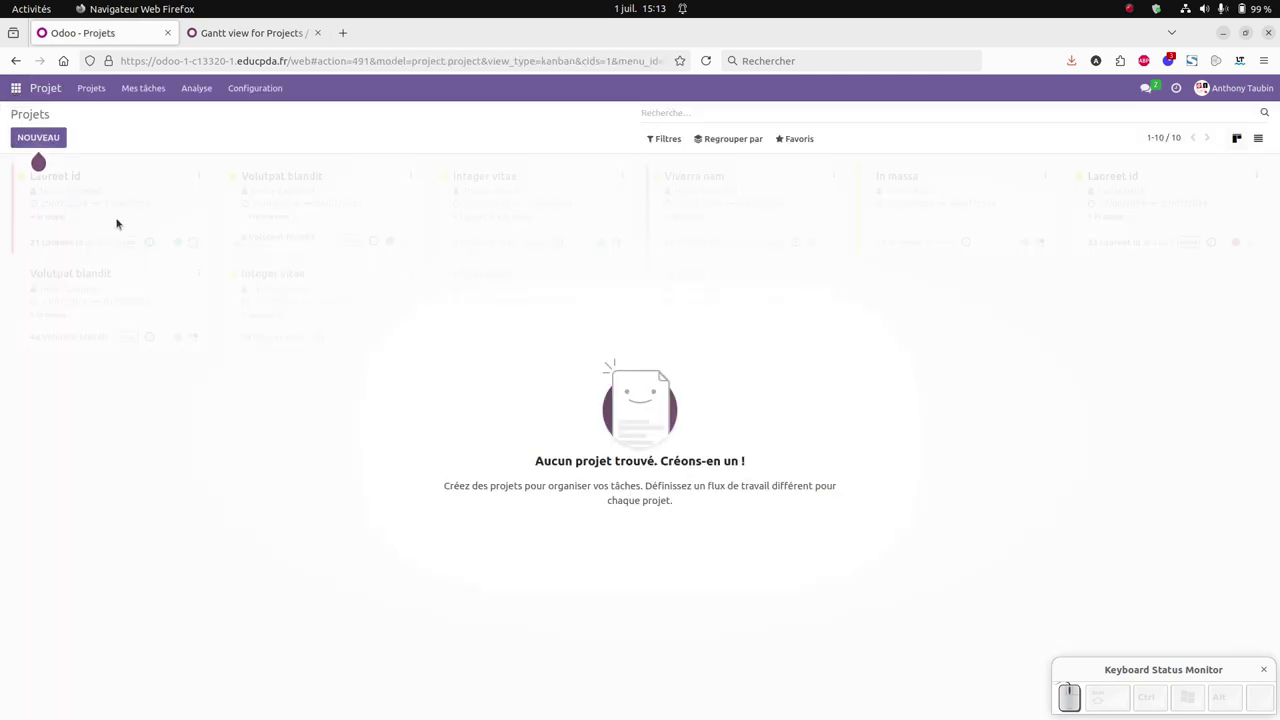
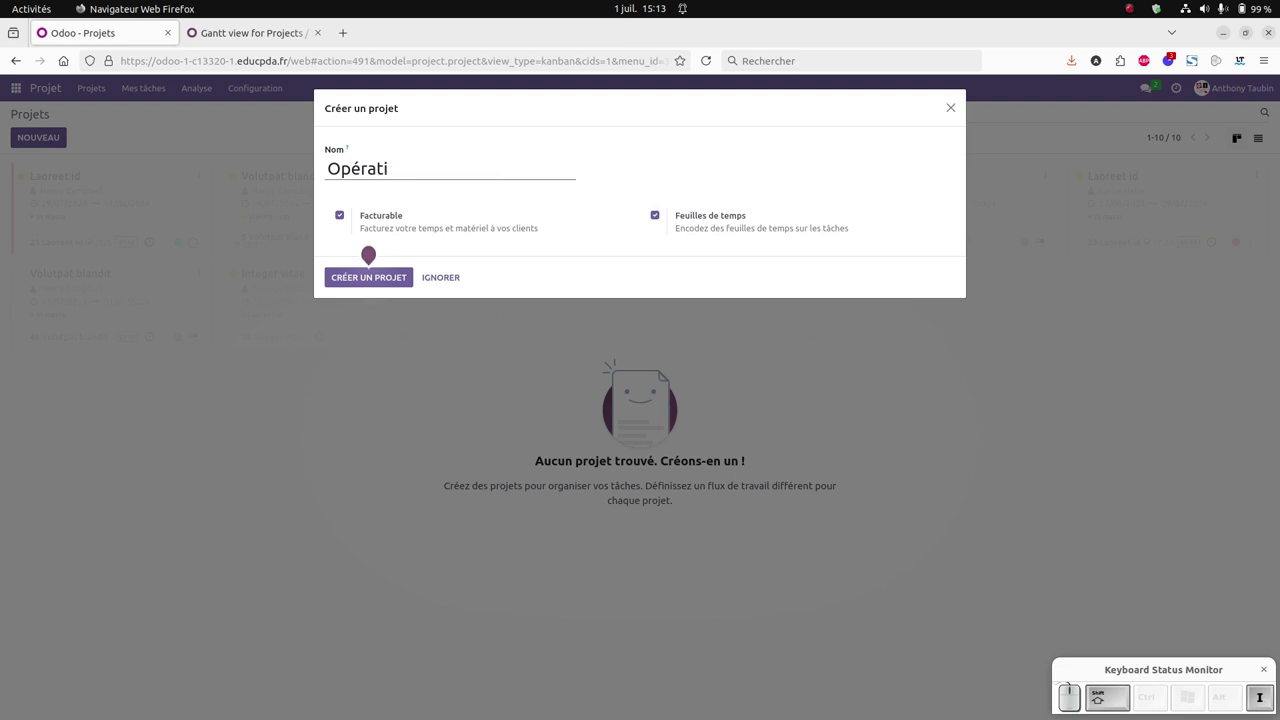
key(shift+space)
key(shift+BackSpace)
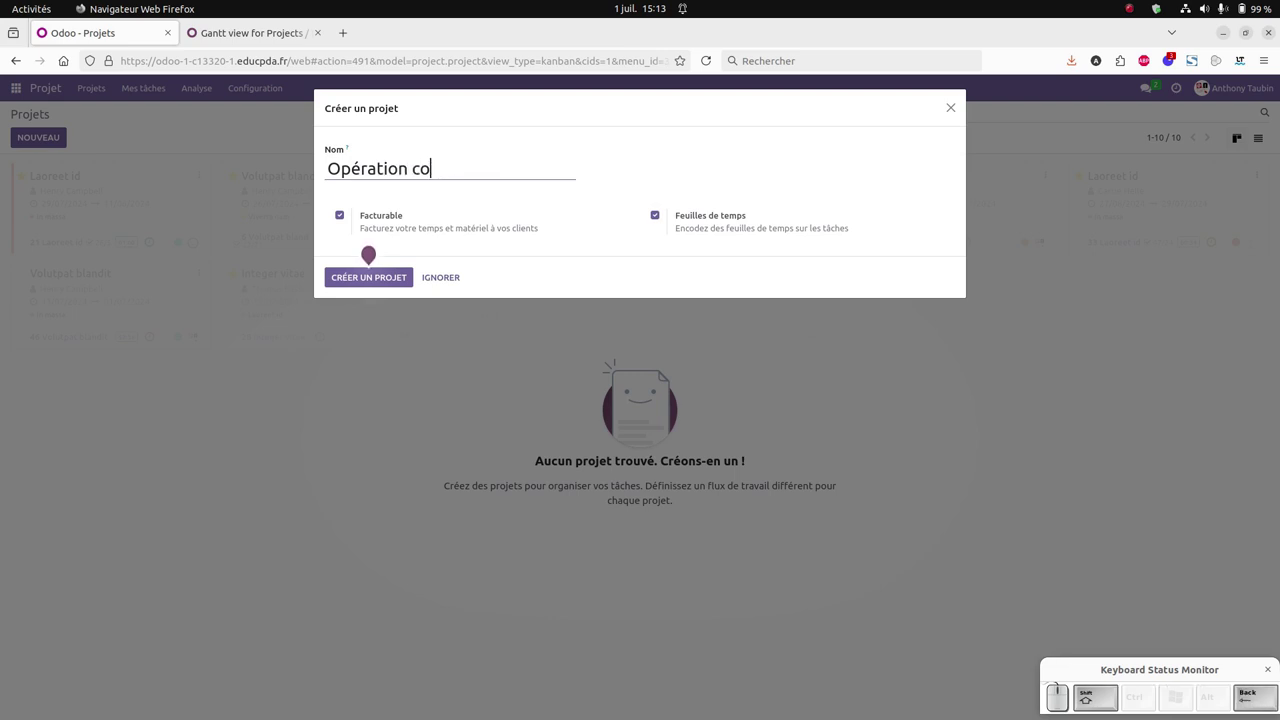
key(BackSpace)
key(c)
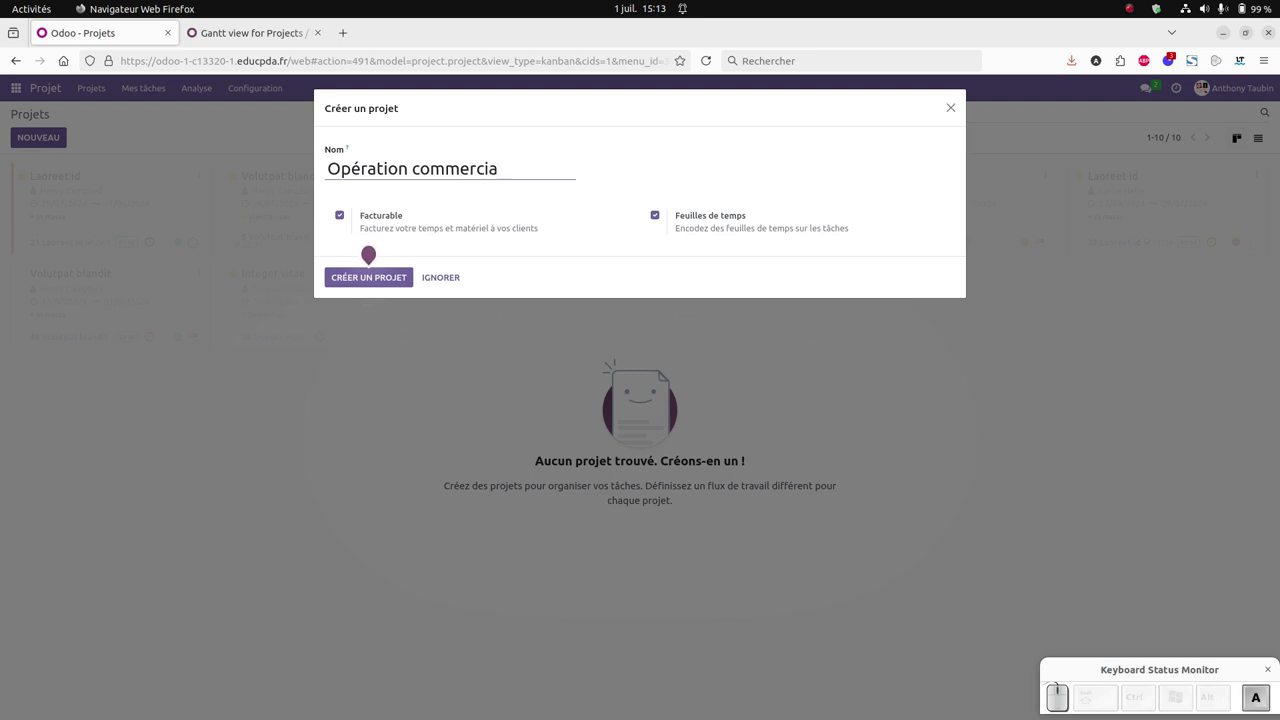
key(space)
key(a)
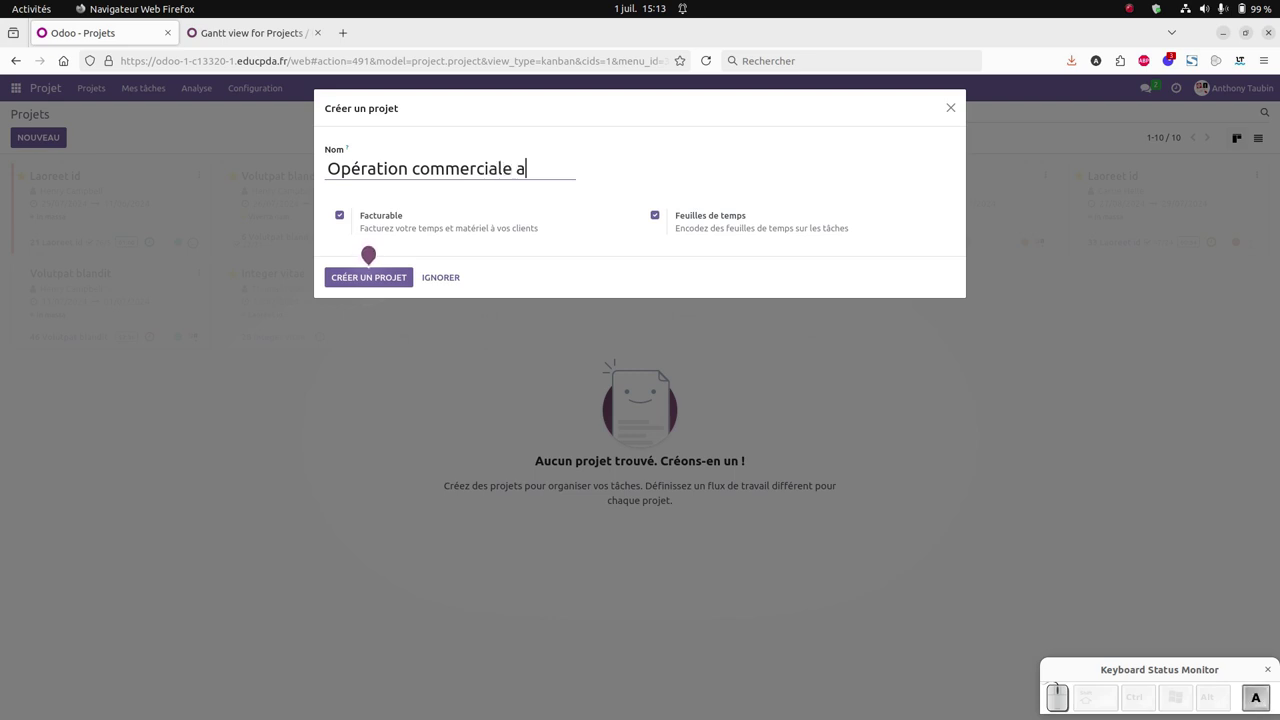
key(o)
key(u)
key(t)
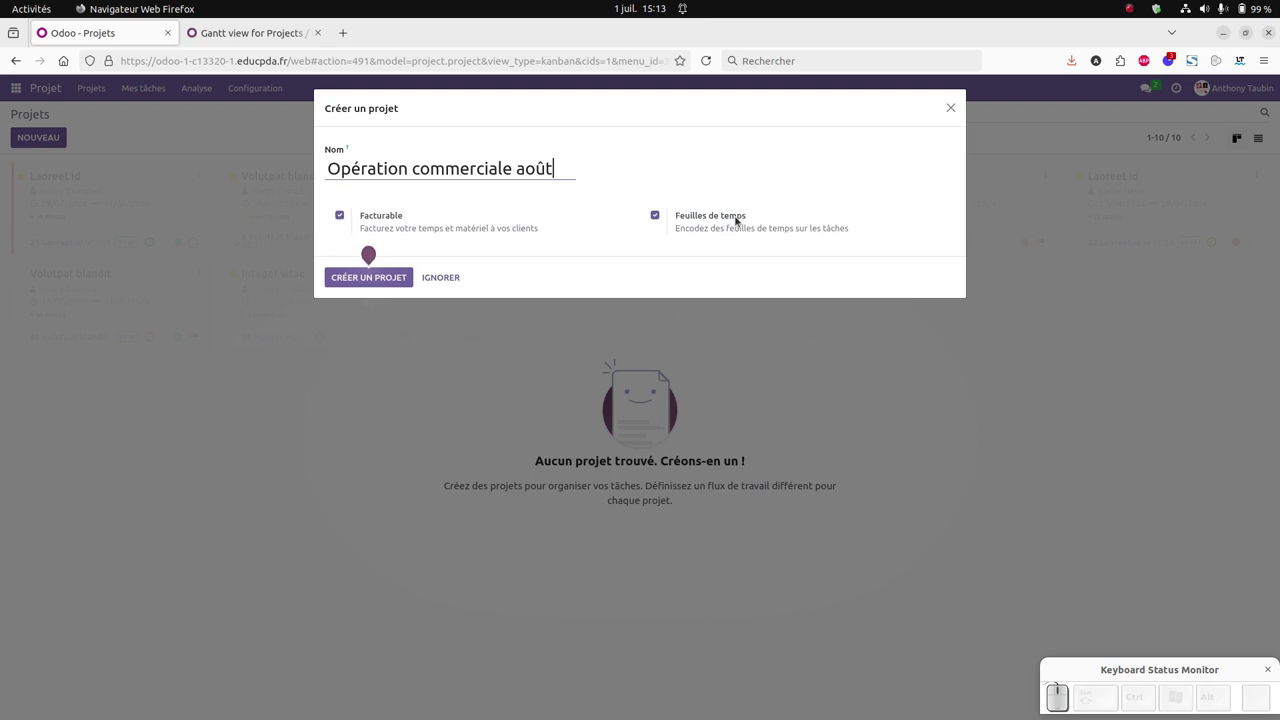
- Turn off Facturable and Feuilles de temps, then create the project
click(342, 220)
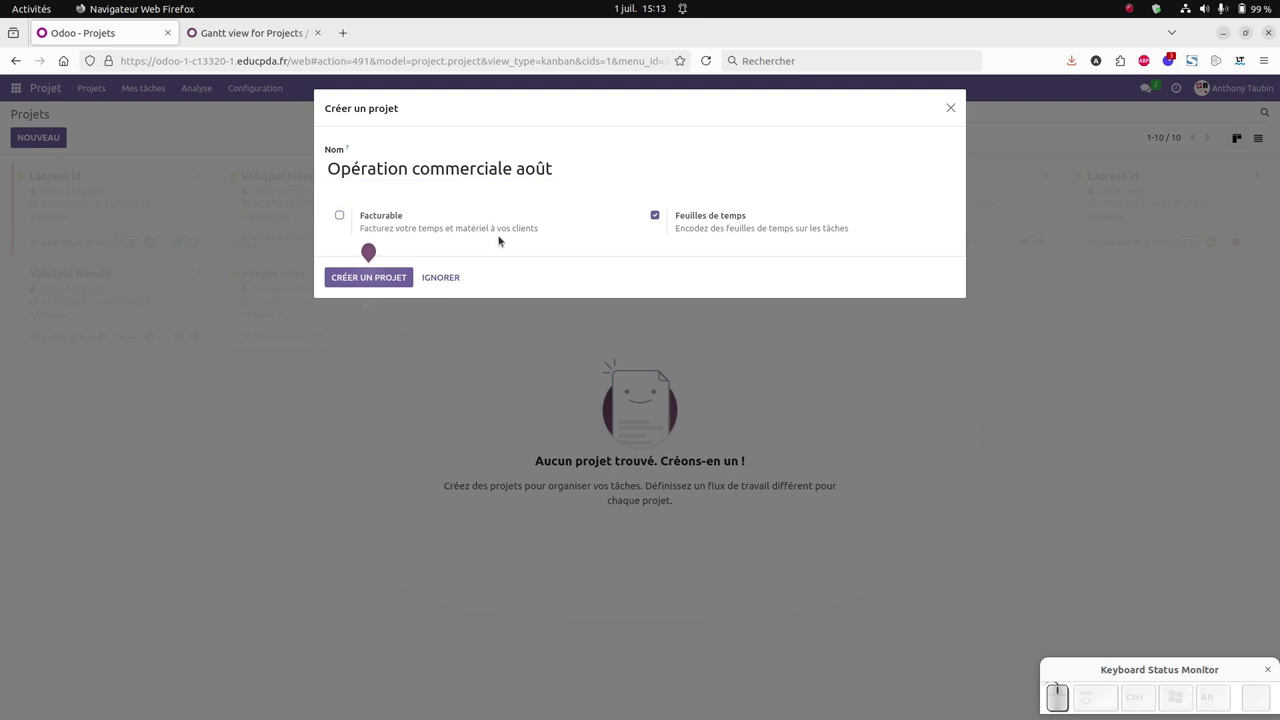
click(660, 219)
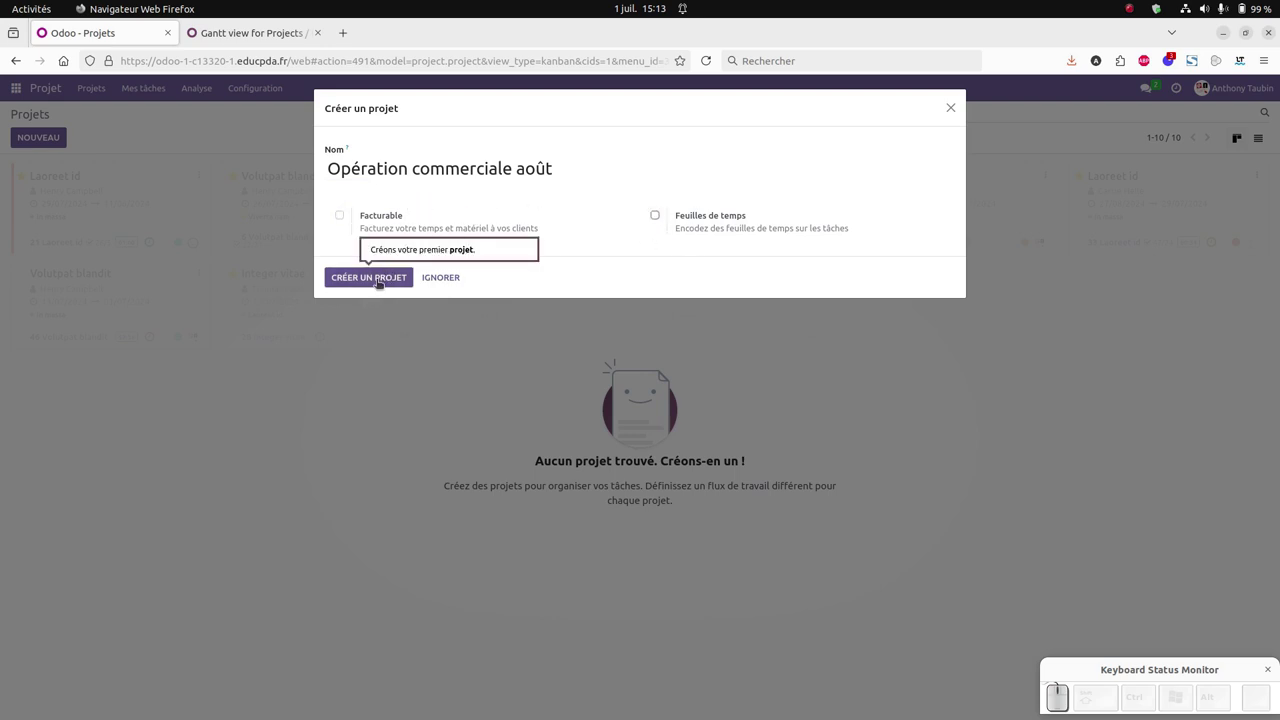
click(381, 283)
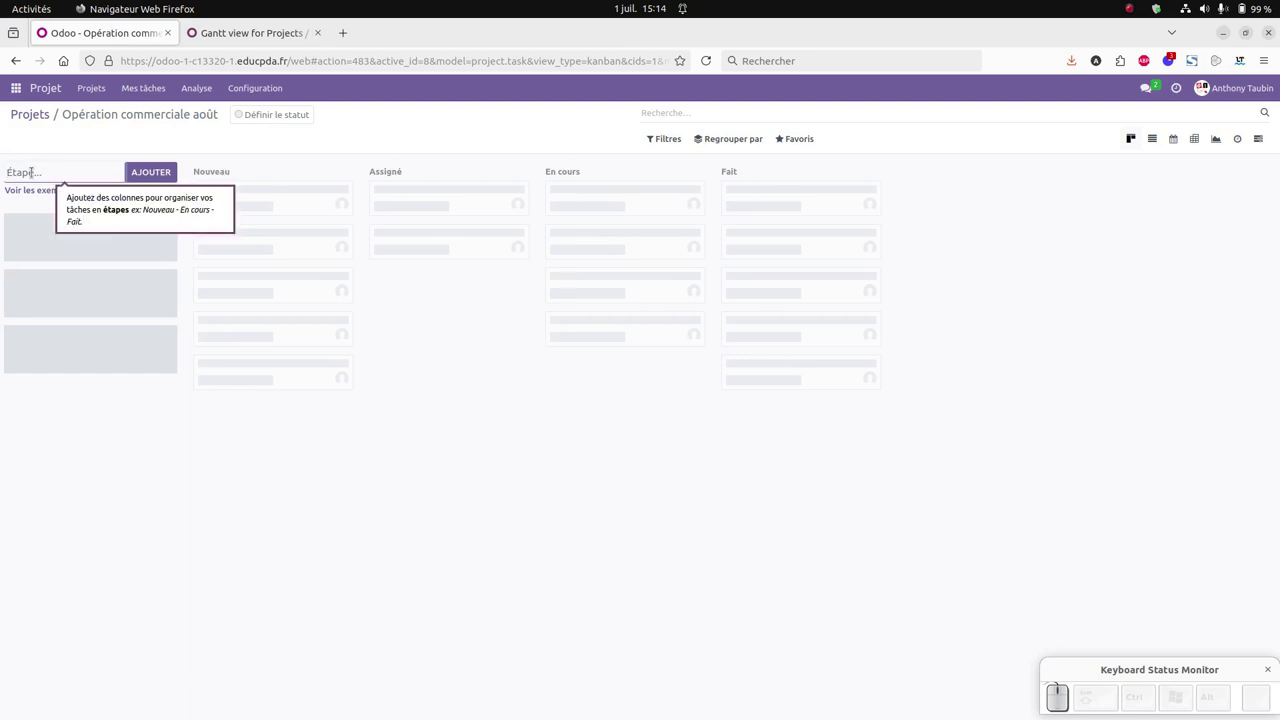
- Add the stages Nouveau, Assignés, En cours and Fait to the task board
key(shift+BackSpace)
key(Return)
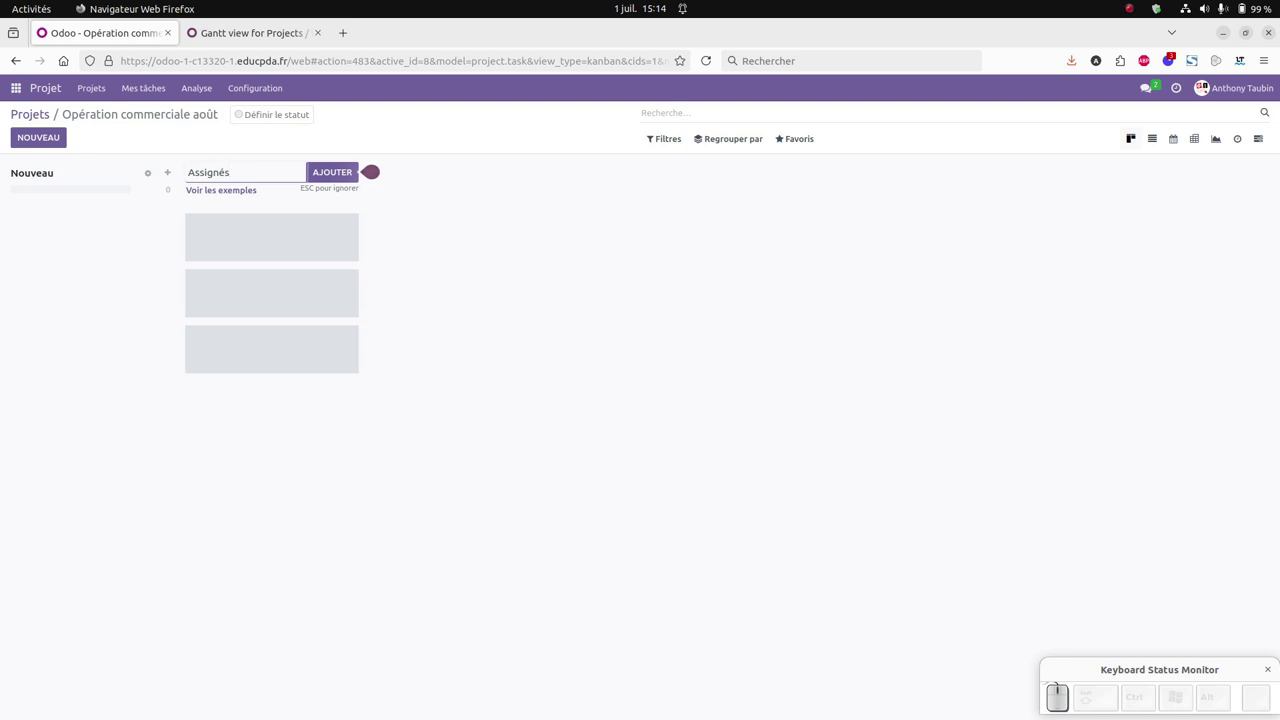
key(Return)
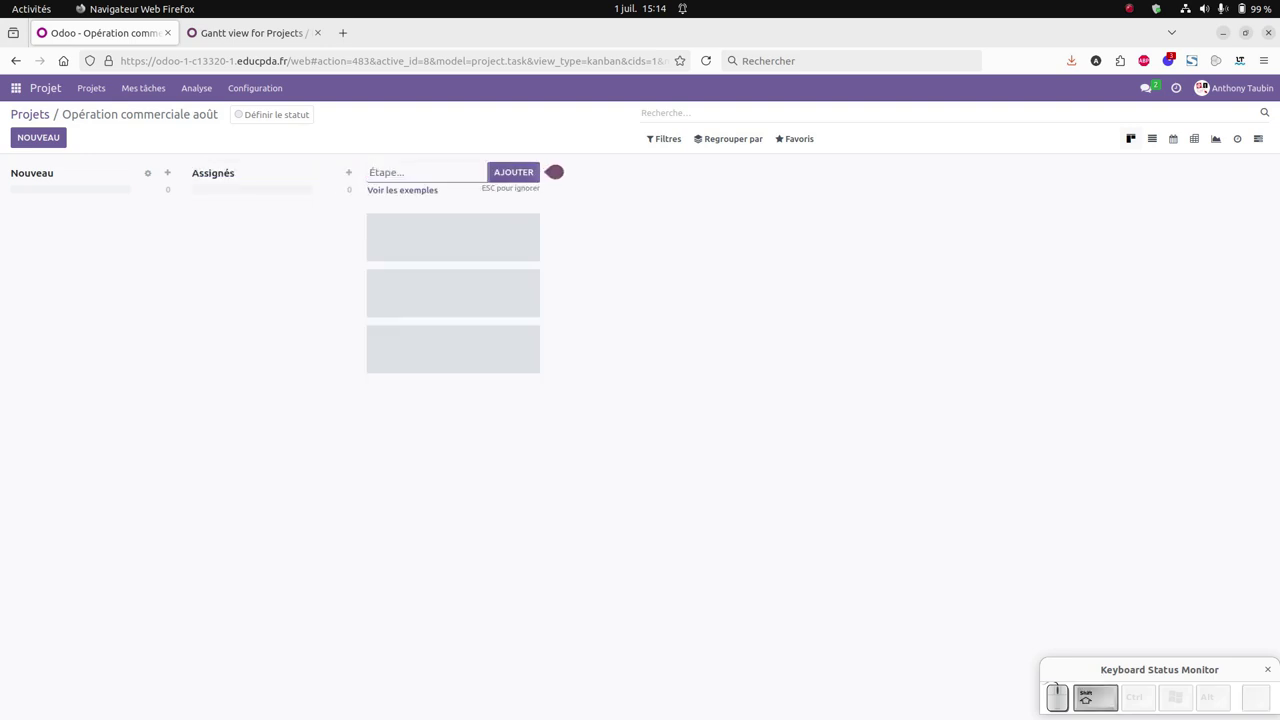
key(shift+space)
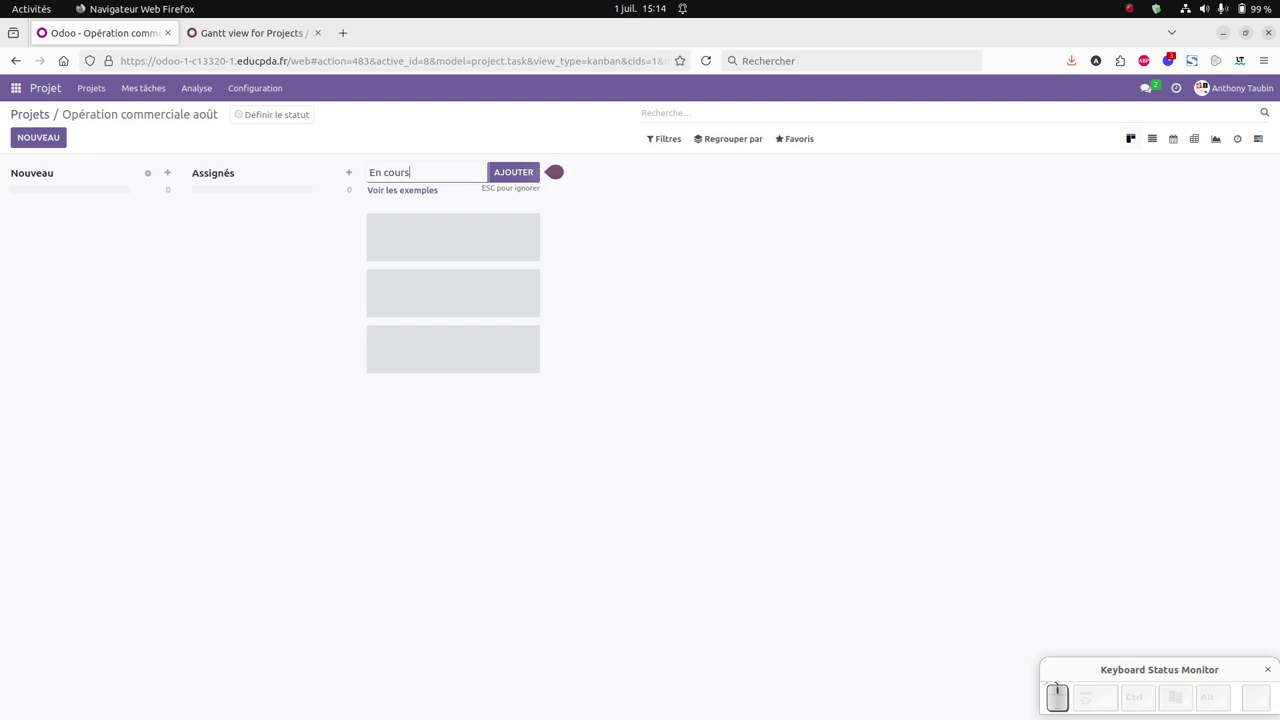
key(Return)
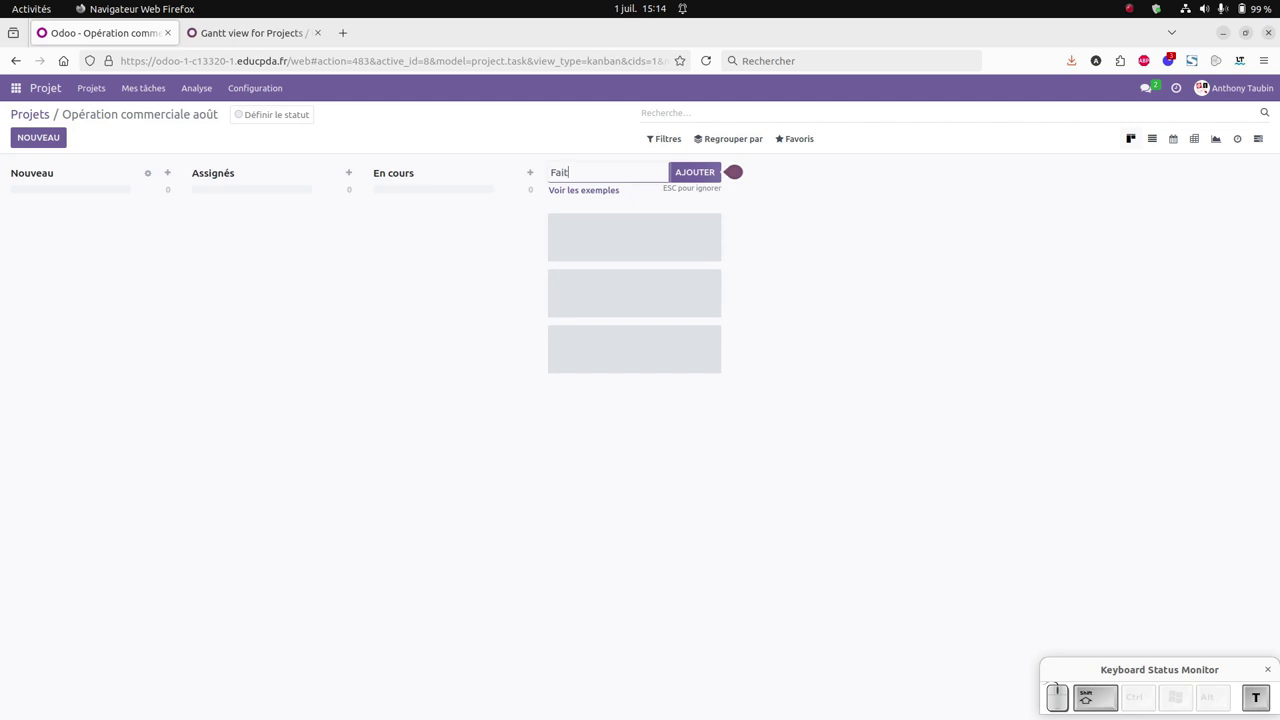
key(Return)
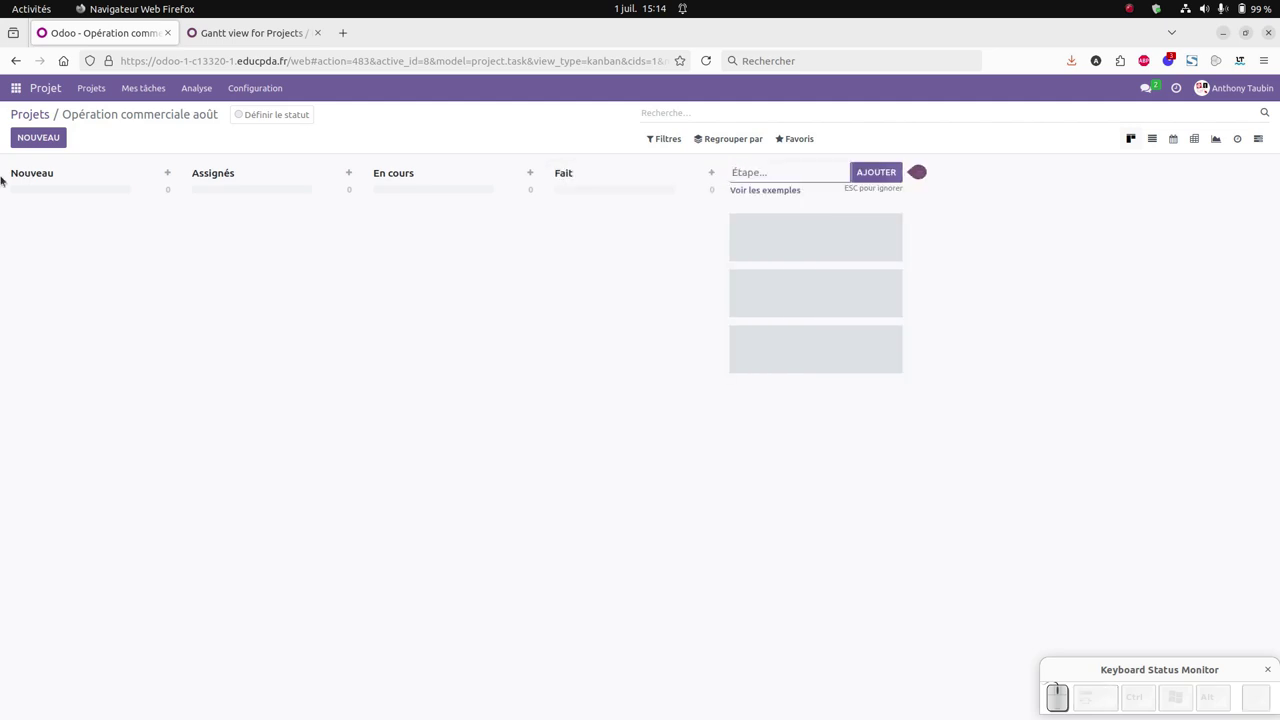
click(426, 352)
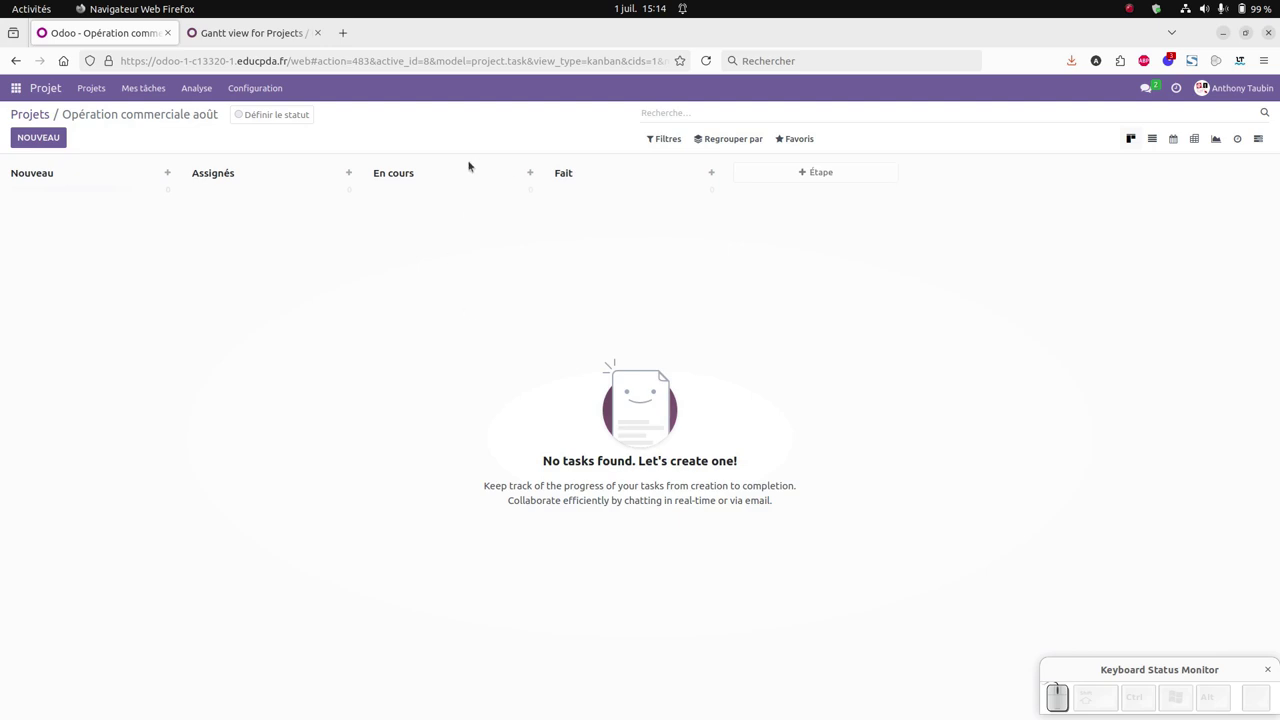
- Adjust options on the board header after finishing the stages
click(698, 174)
click(708, 197)
click(562, 174)
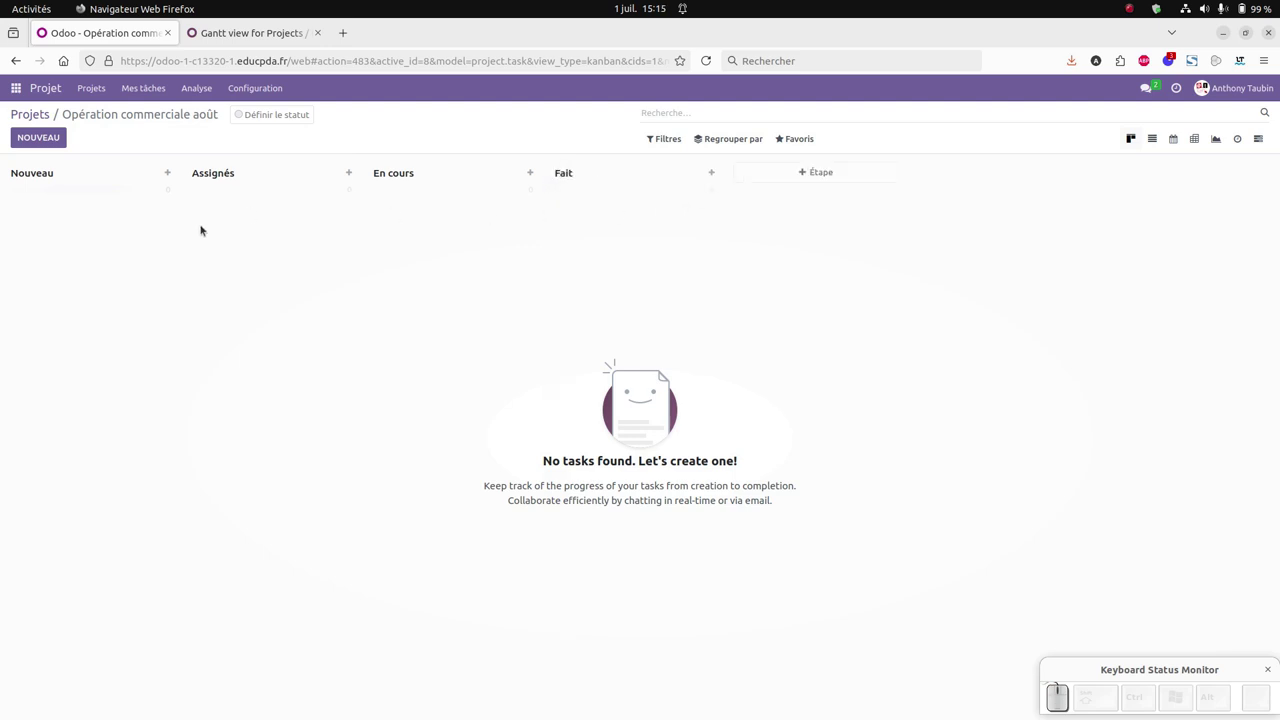
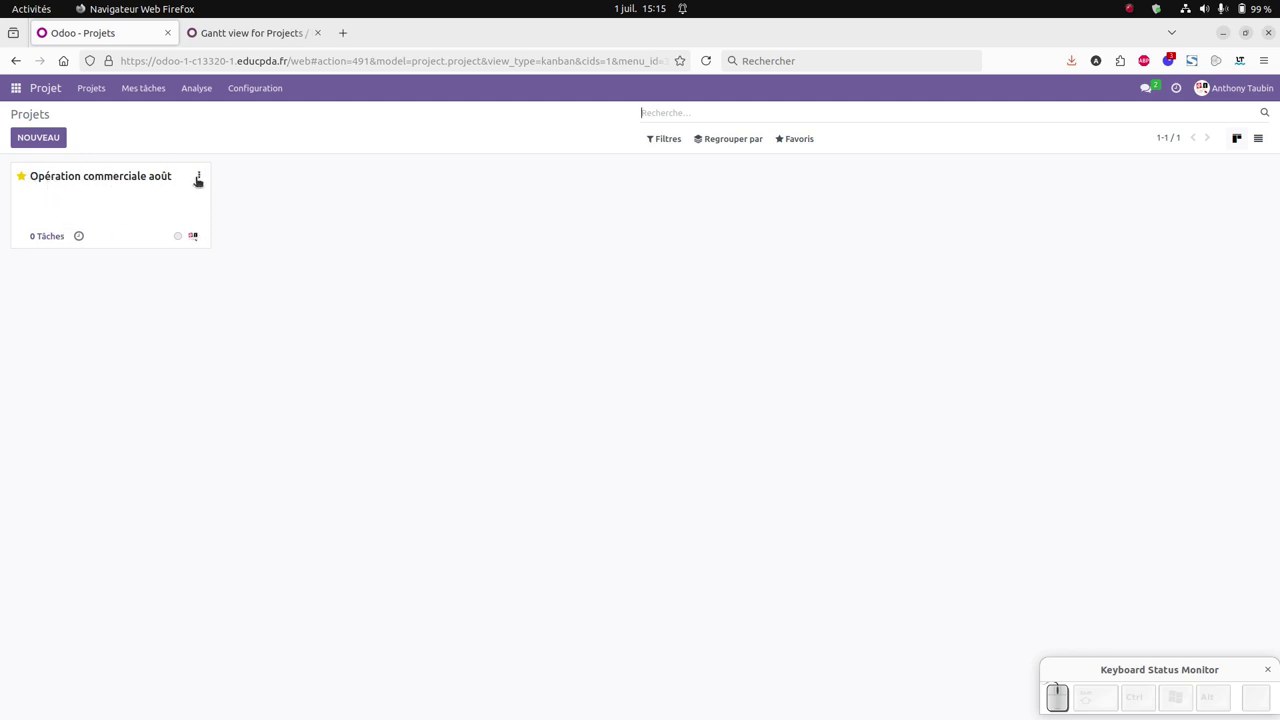
- From the project card's ⋮ menu, open the Paramètres settings form
click(202, 179)
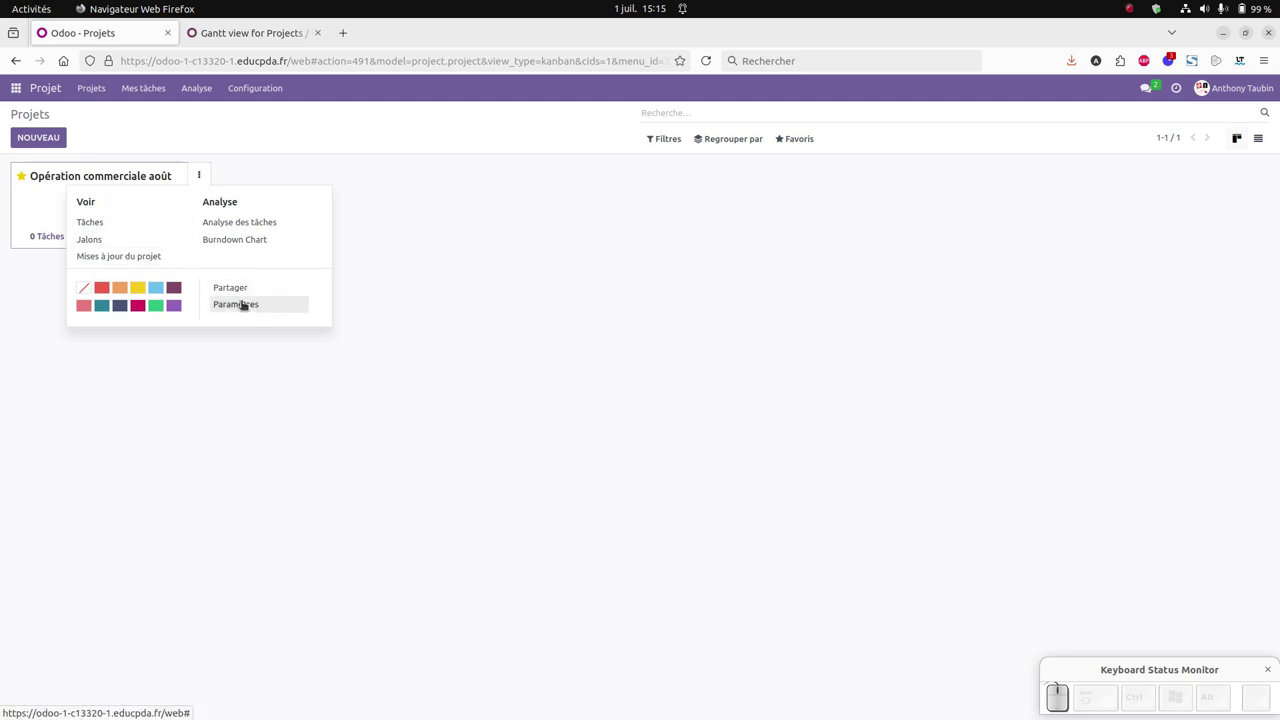
click(250, 306)
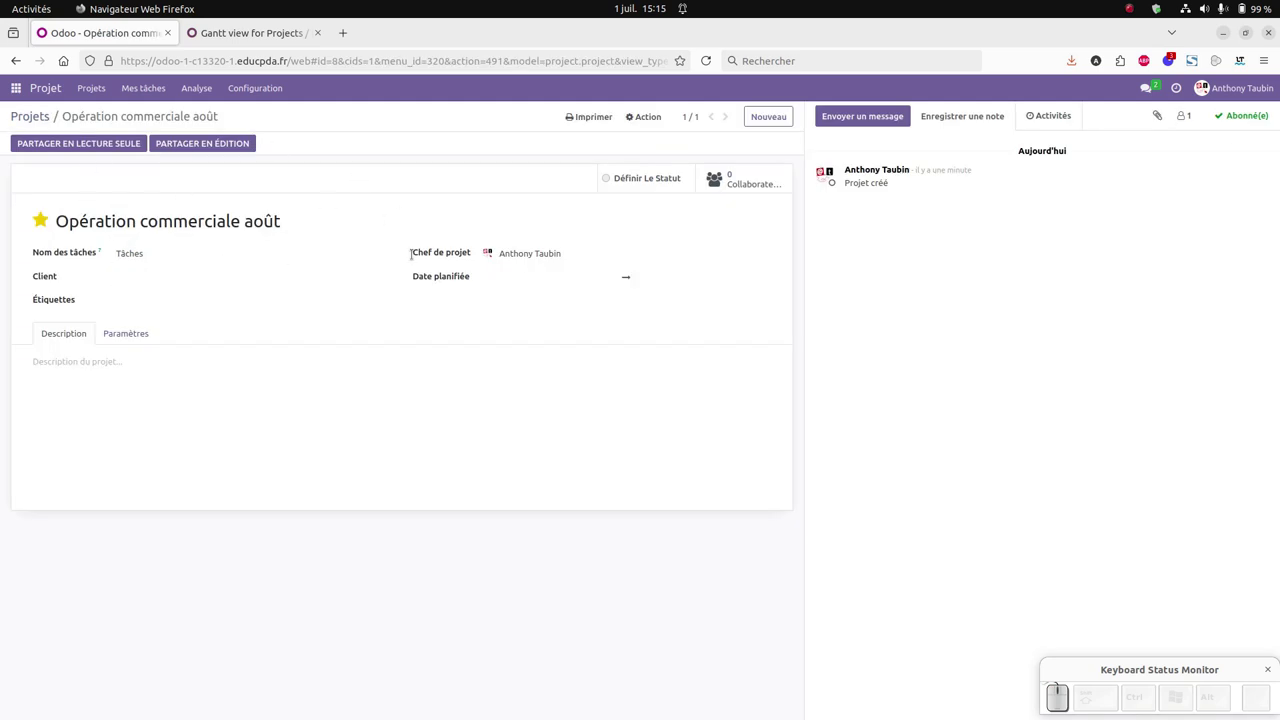
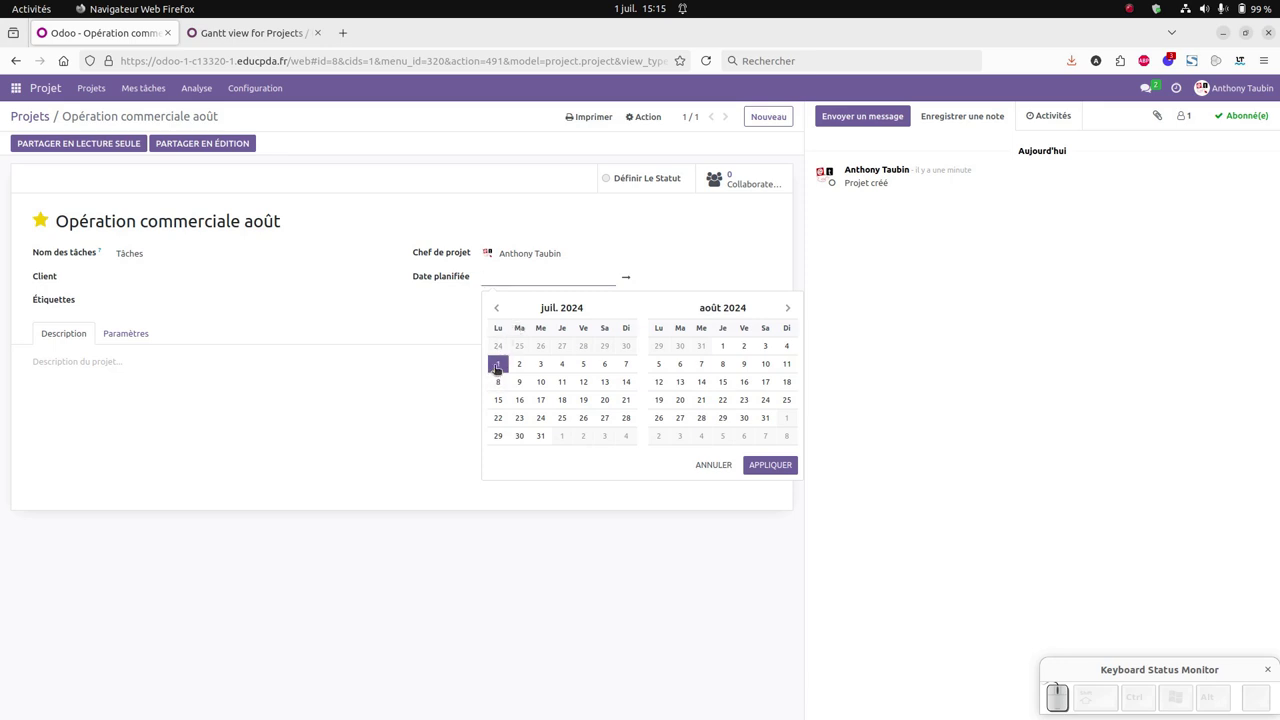
- Pick the end of the planned period in the date picker, starting 01/07/2024
click(500, 369)
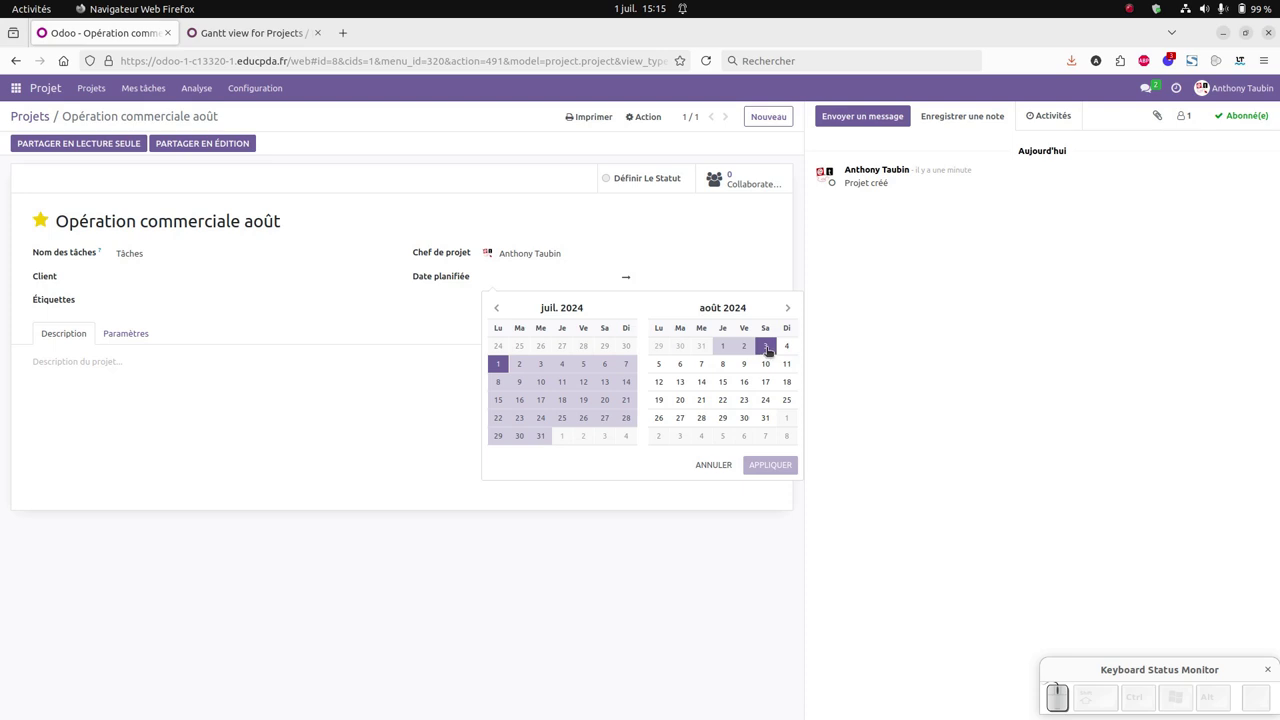
drag(771, 351, 771, 351)
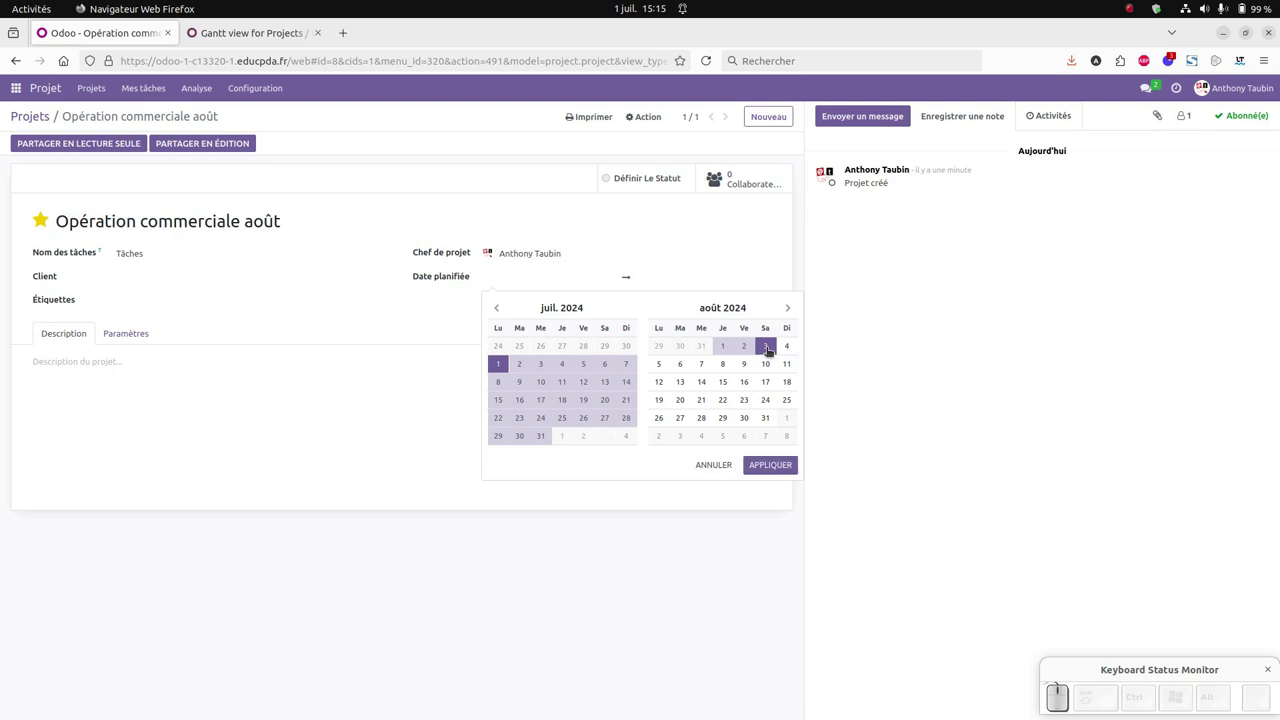
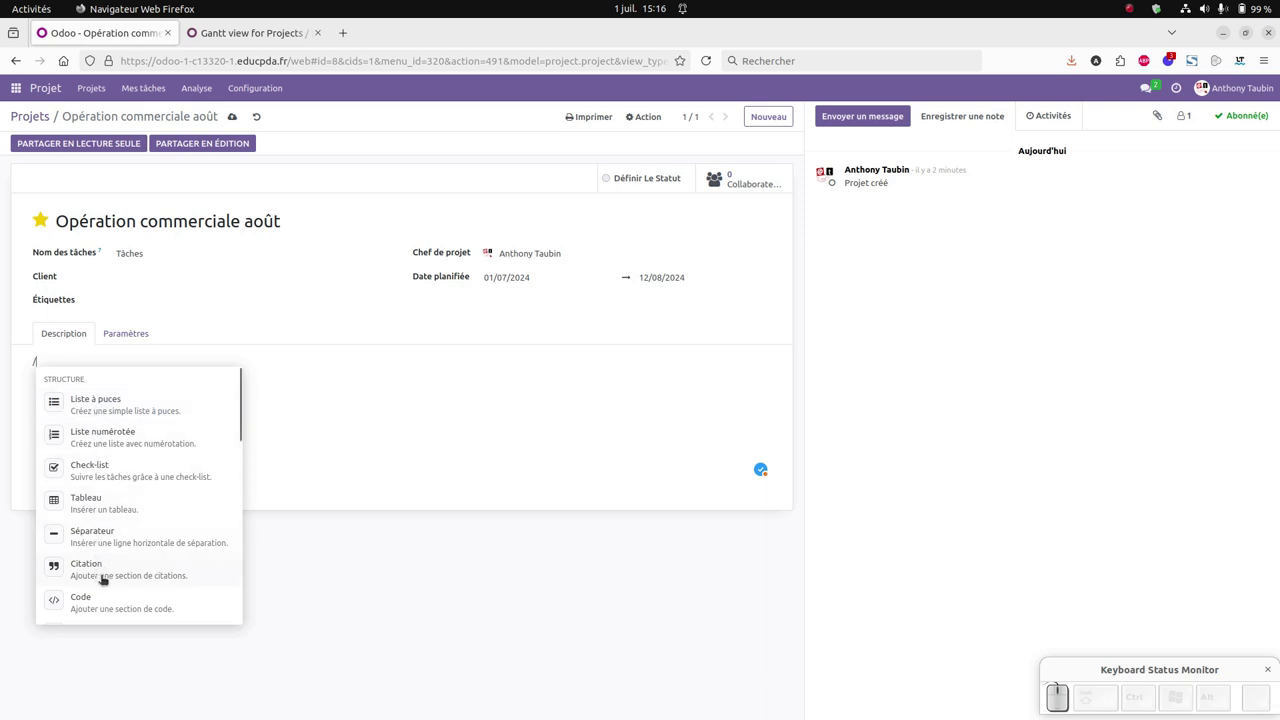
- Make the first description line a Titre 1 heading and begin typing 'Grandes étapes du projet'
scroll(down, 3)
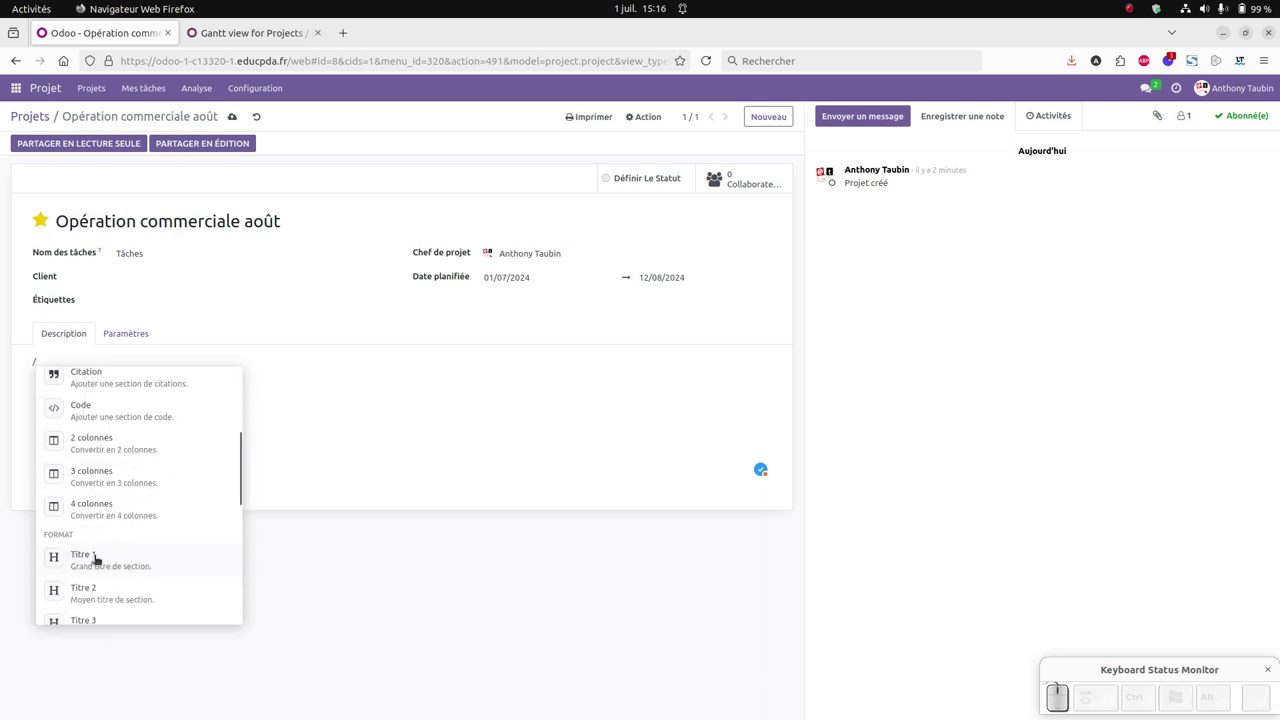
click(101, 561)
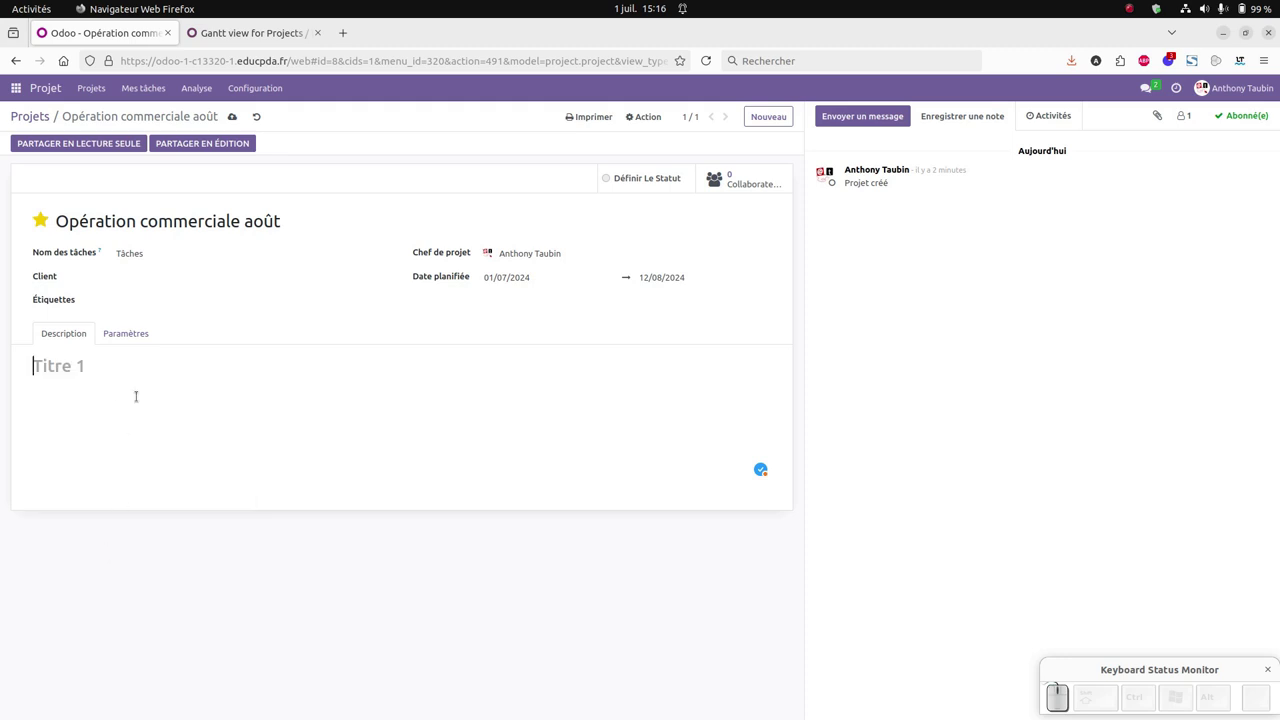
key(shift+t)
key(BackSpace)
key(shift+f)
key(BackSpace)
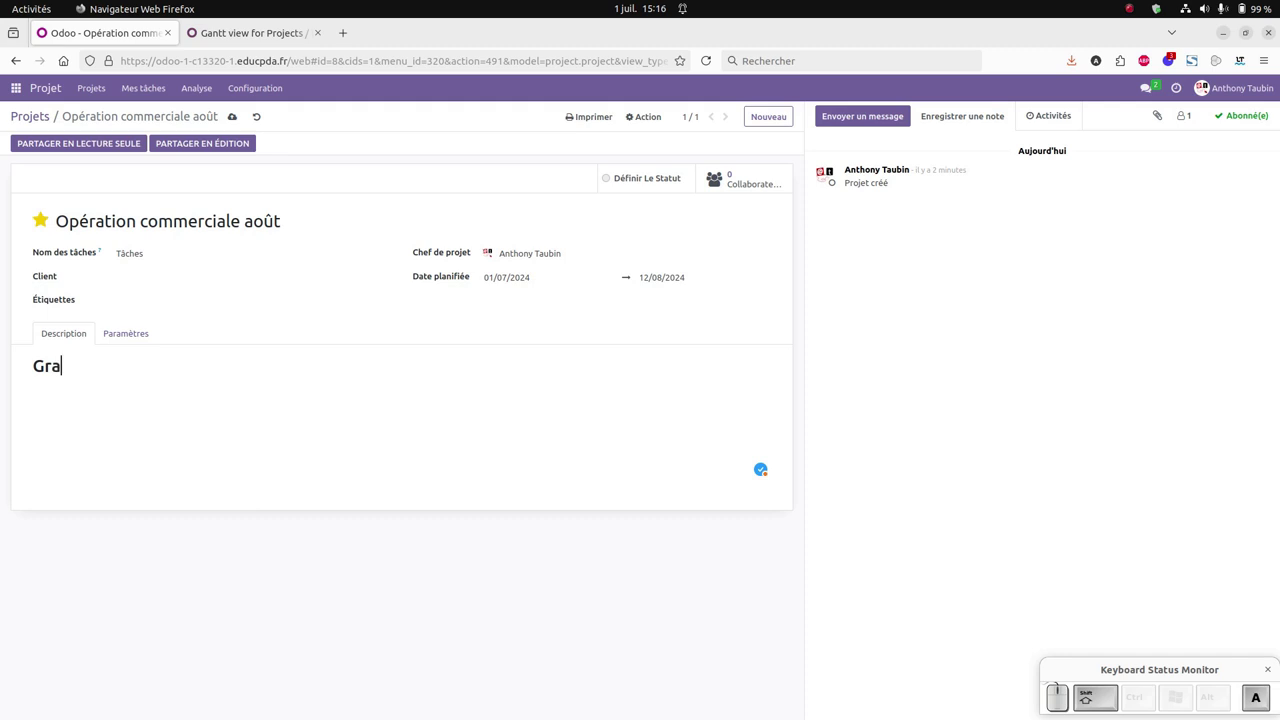
key(space)
key(shift+r)
key(shift+a)
key(BackSpace)
- Complete the heading 'Grandes étapes du projet' and start a new line
key(BackSpace)
key(space)
key(shift+space)
key(shift+BackSpace)
key(space)
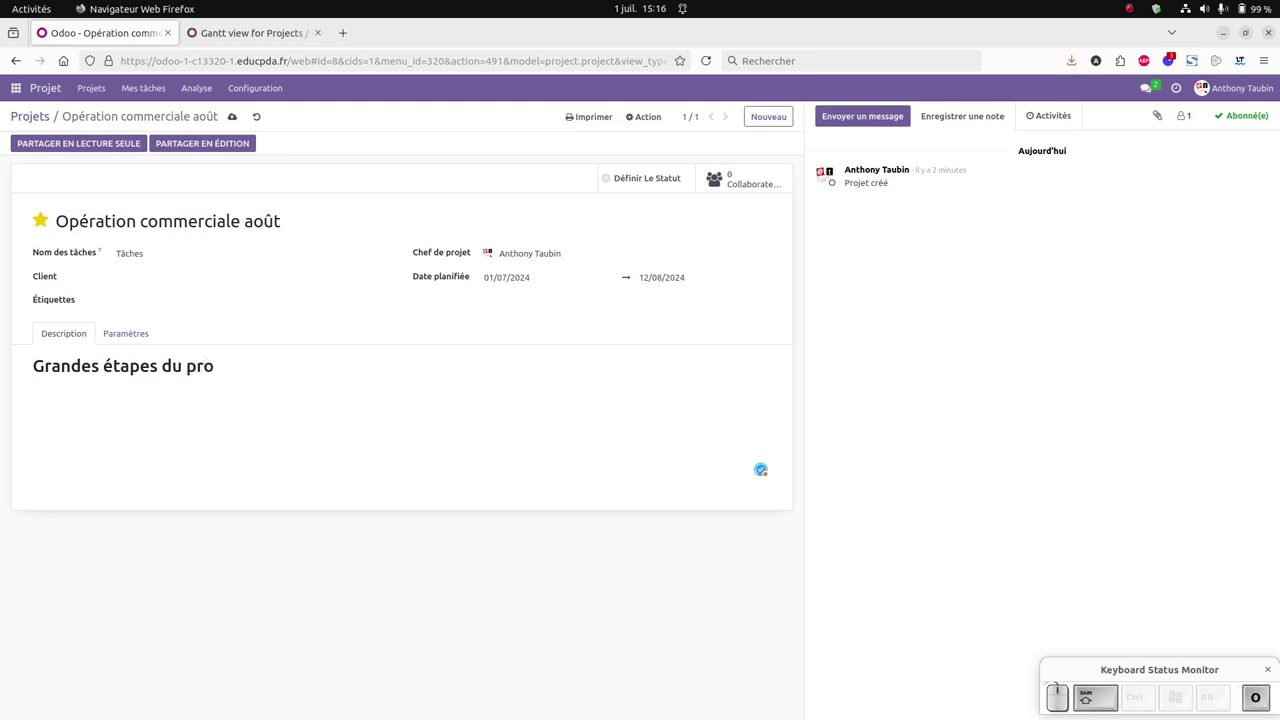
key(Return)
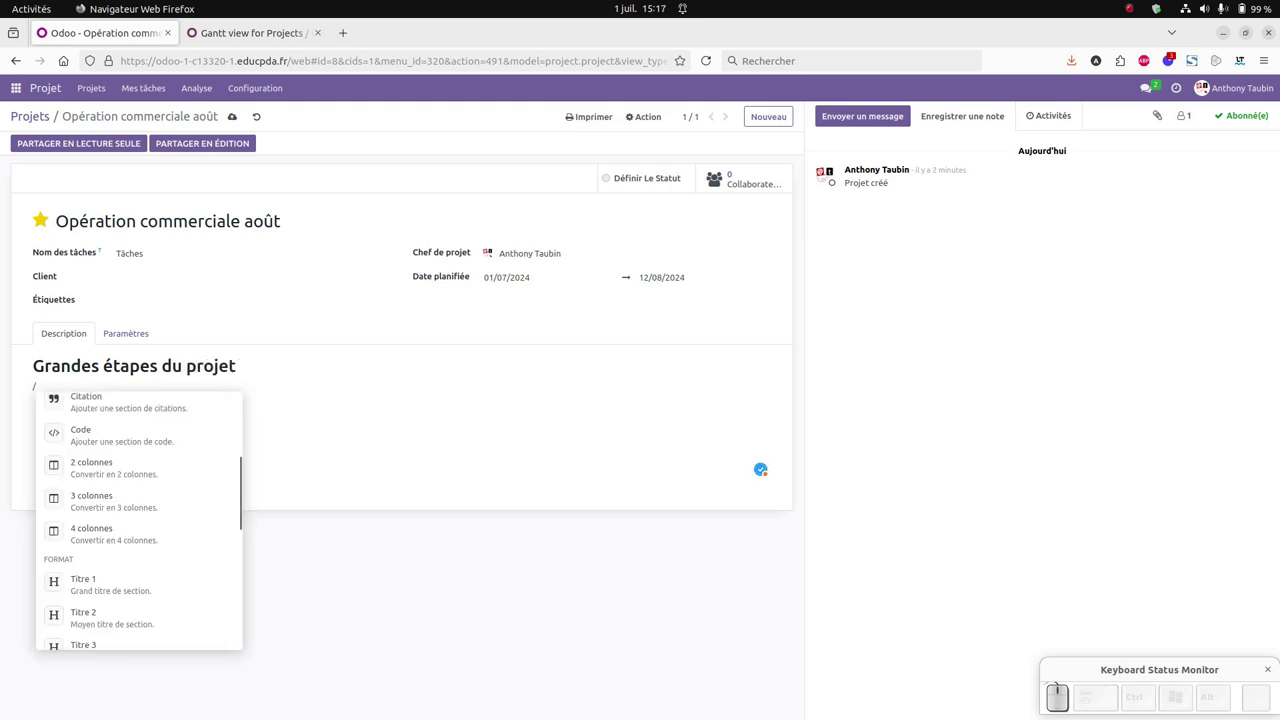
- Turn the new line into a Checklist from the / command list
scroll(up, 3)
scroll(up, 3)
scroll(up, 3)
click(104, 501)
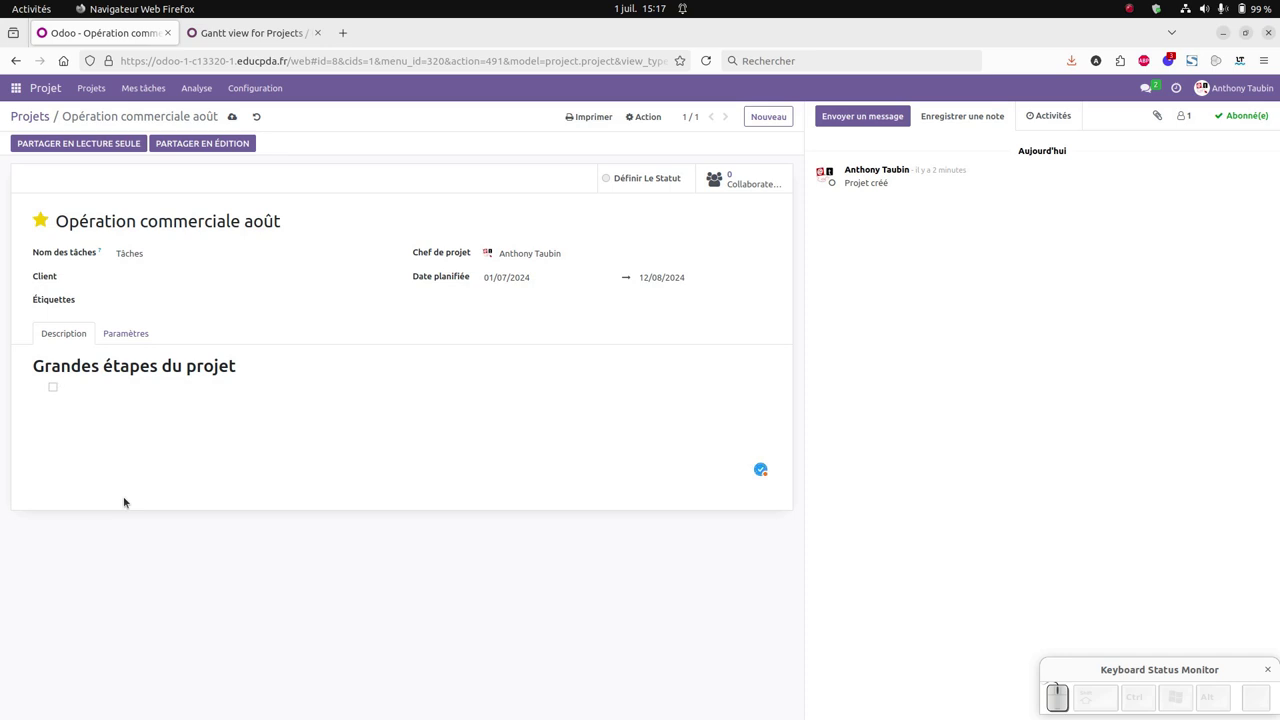
- Write the first checklist item '1- Déterminer les produits à vendre'
key(KP_1)
key(KP_Subtract)
key(space)
key(shift+BackSpace)
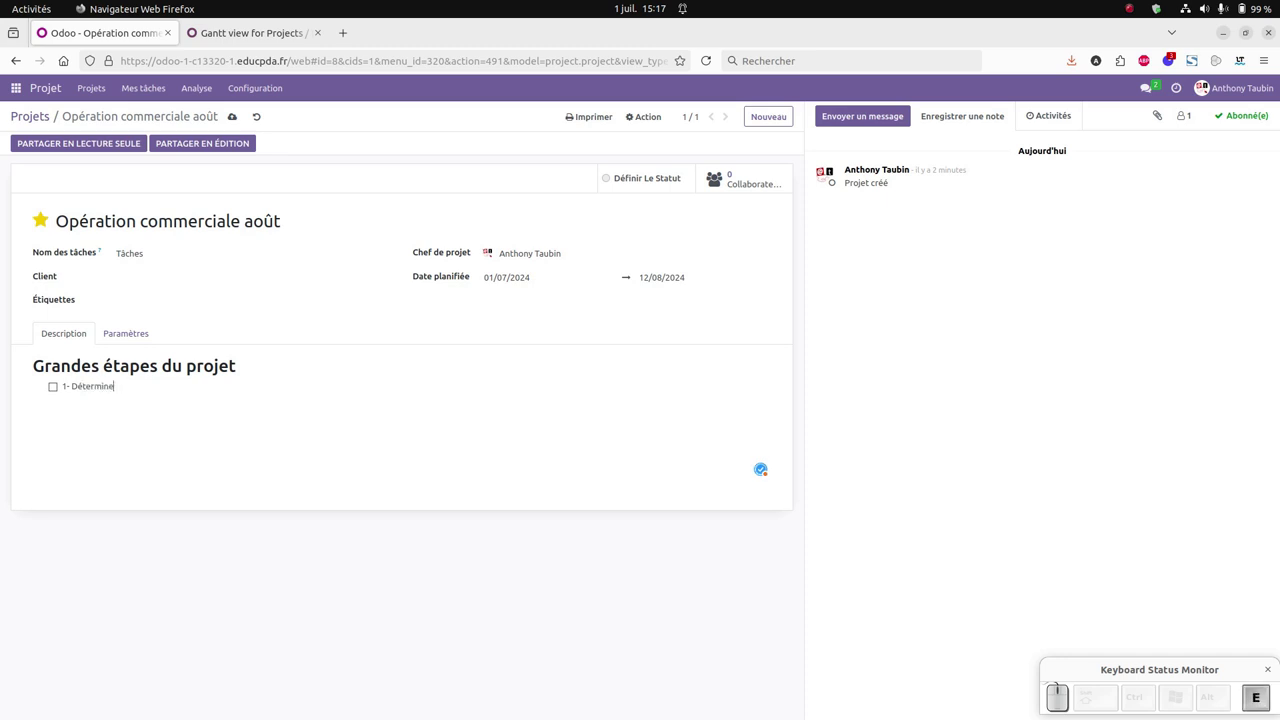
key(space)
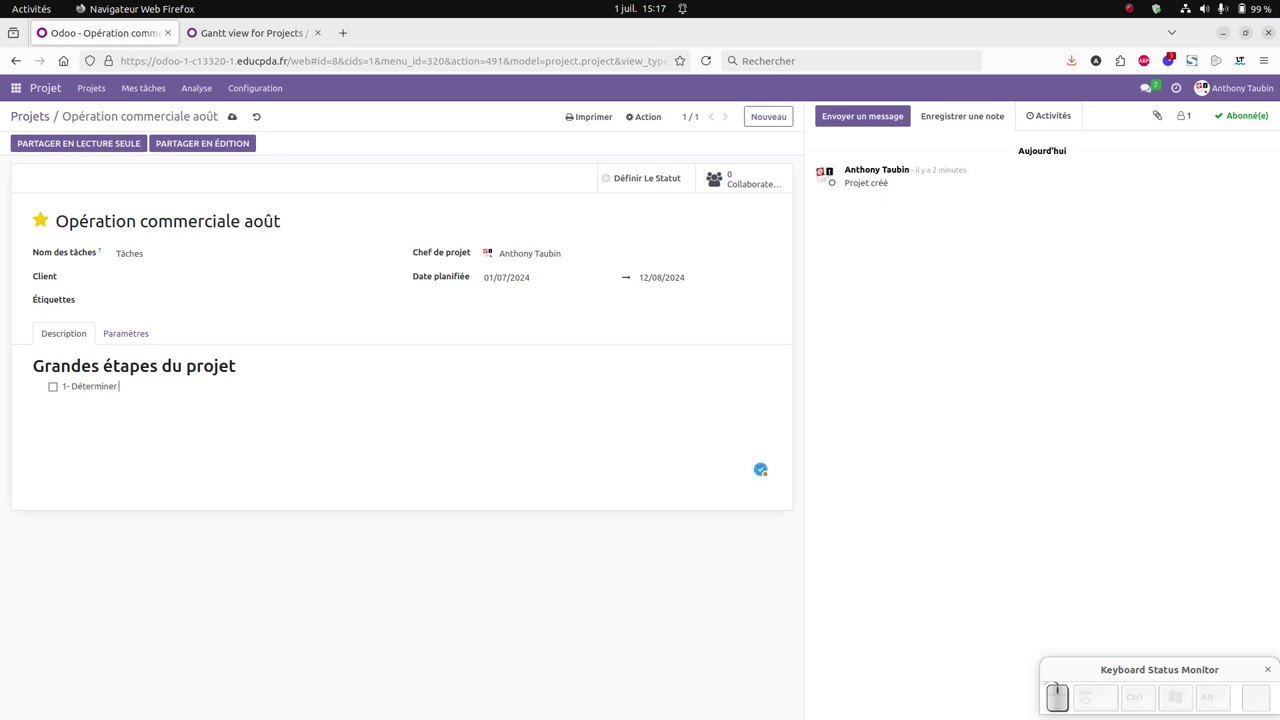
key(space)
key(g)
key(BackSpace)
key(space)
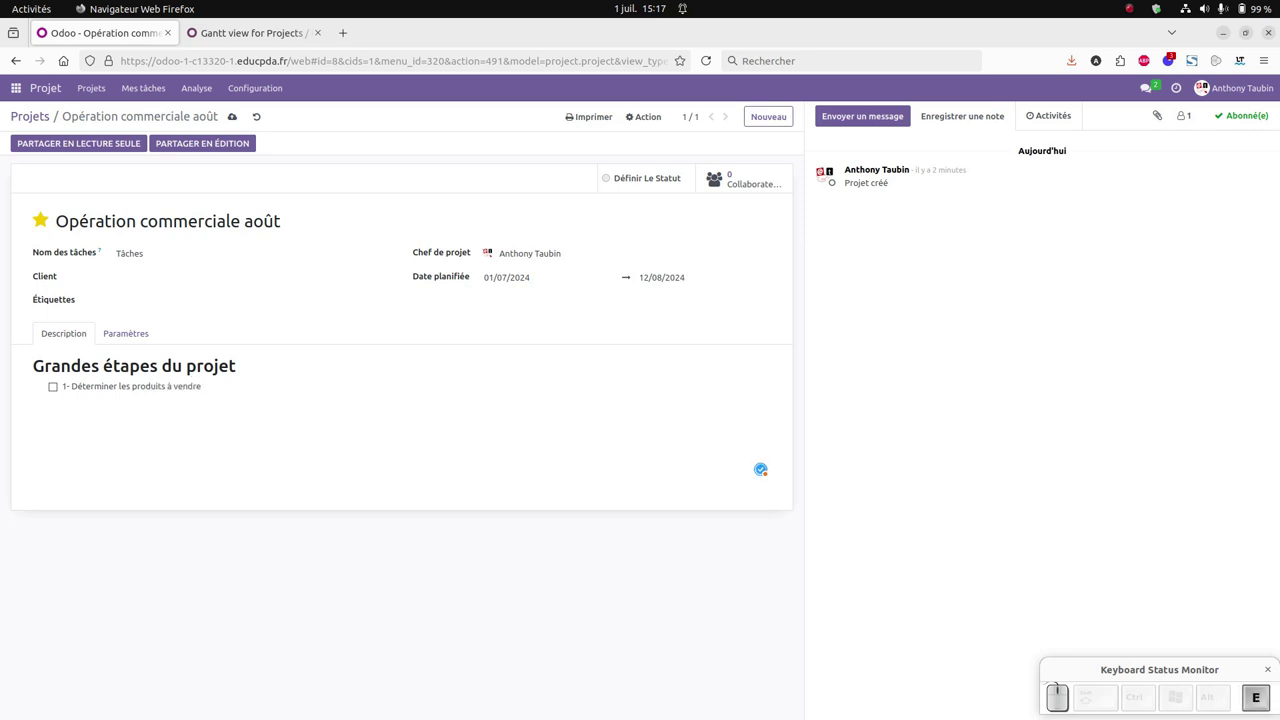
key(Return)
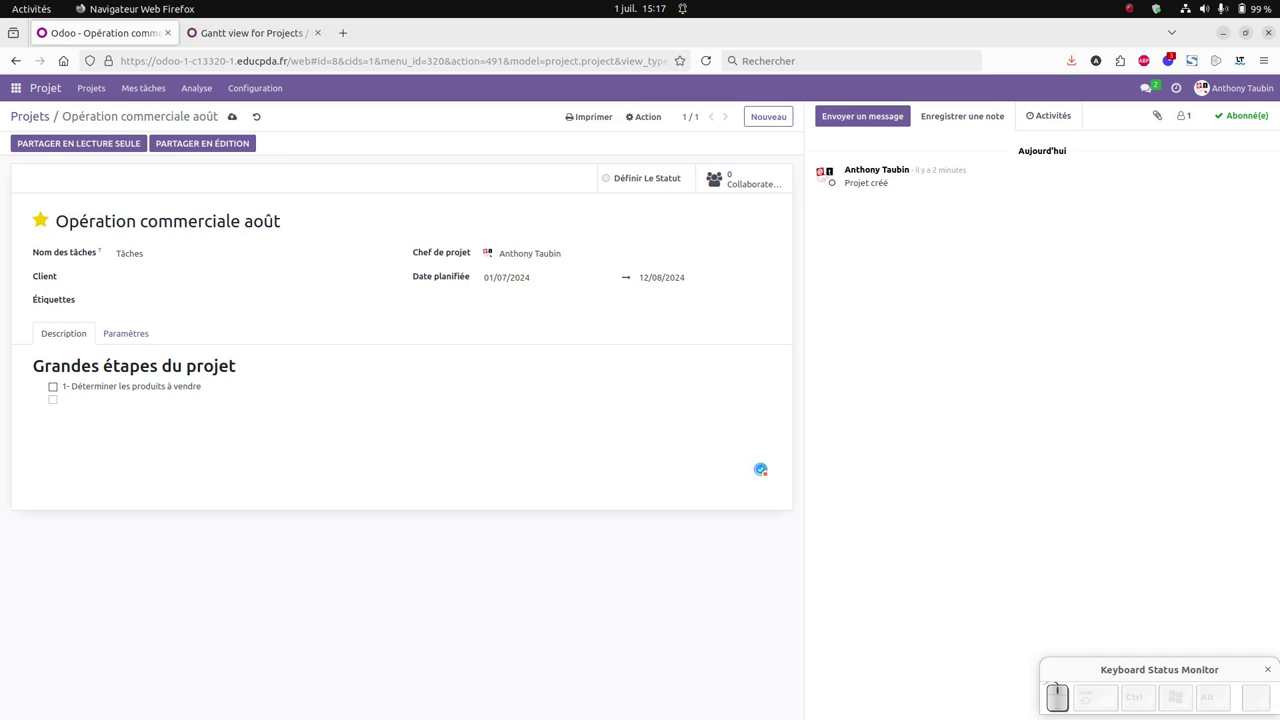
- Write the second item '2- Organiser l'animation'
key(KP_2)
key(KP_Subtract)
key(space)
key(shift+space)
key(shift+BackSpace)
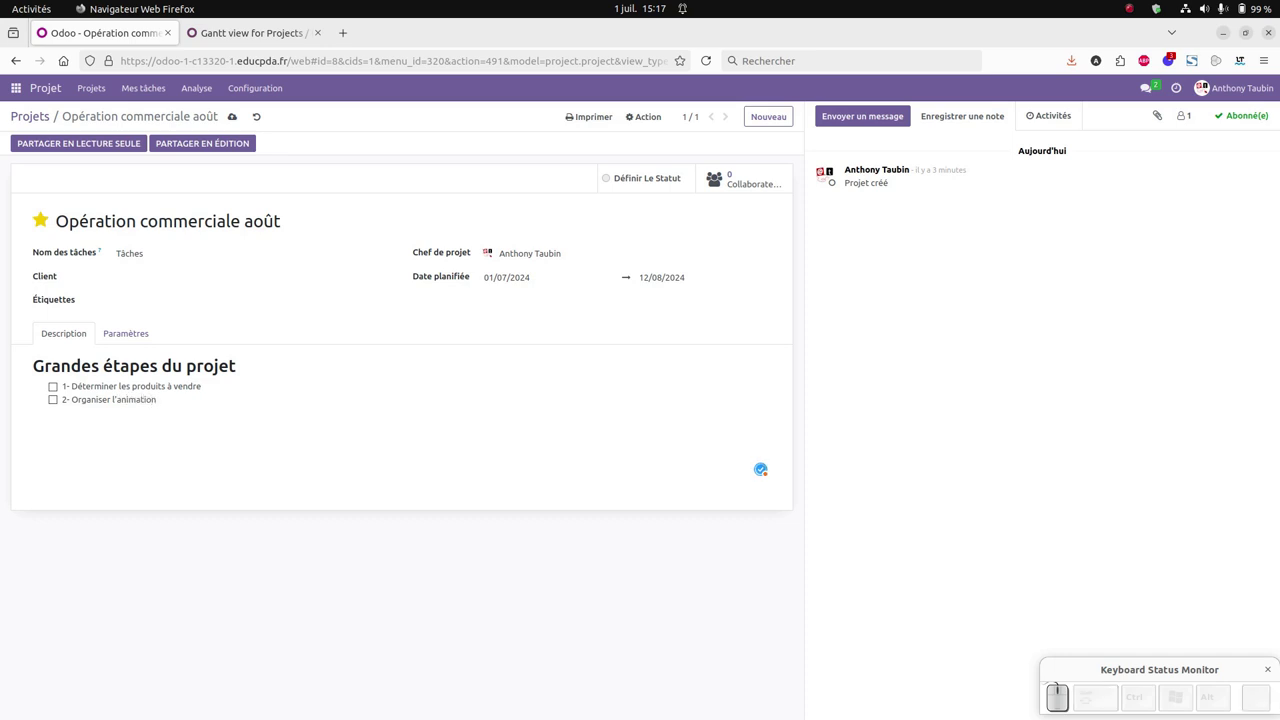
key(Return)
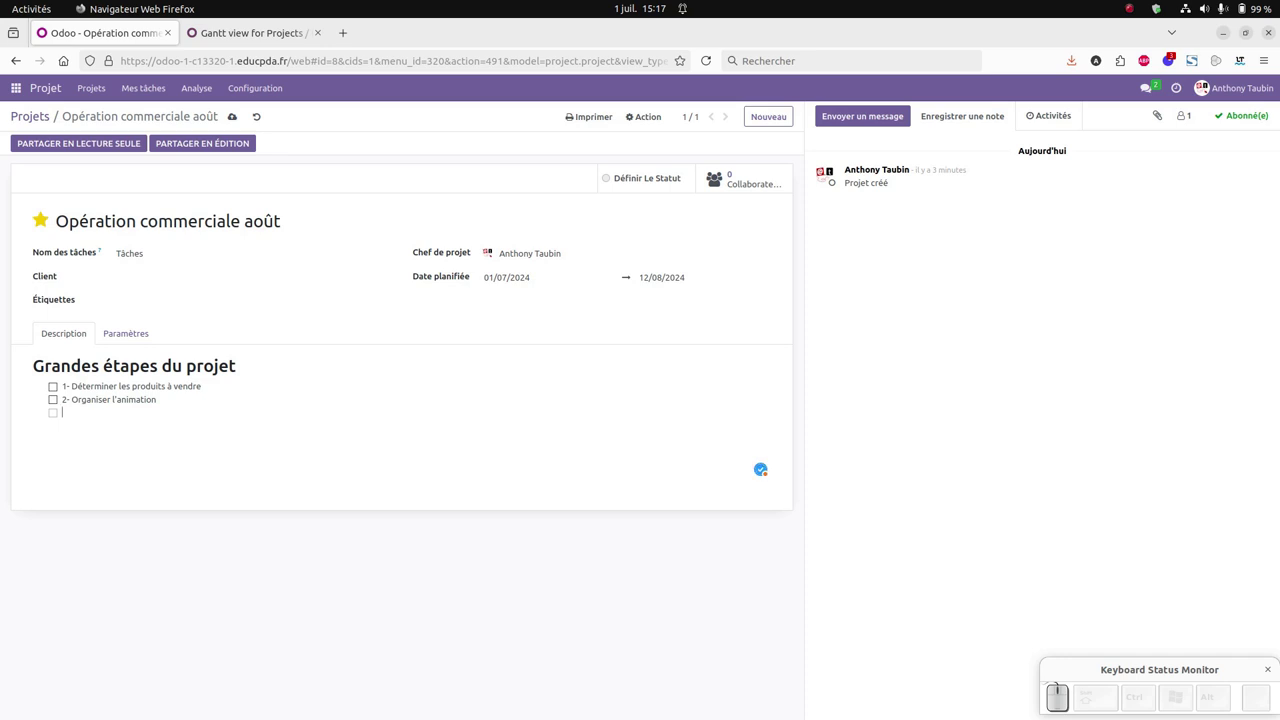
- Write the third item '3- Préparation d'outils d'aide à la vente' and number a fourth
key(KP_3)
key(KP_Subtract)
key(BackSpace)
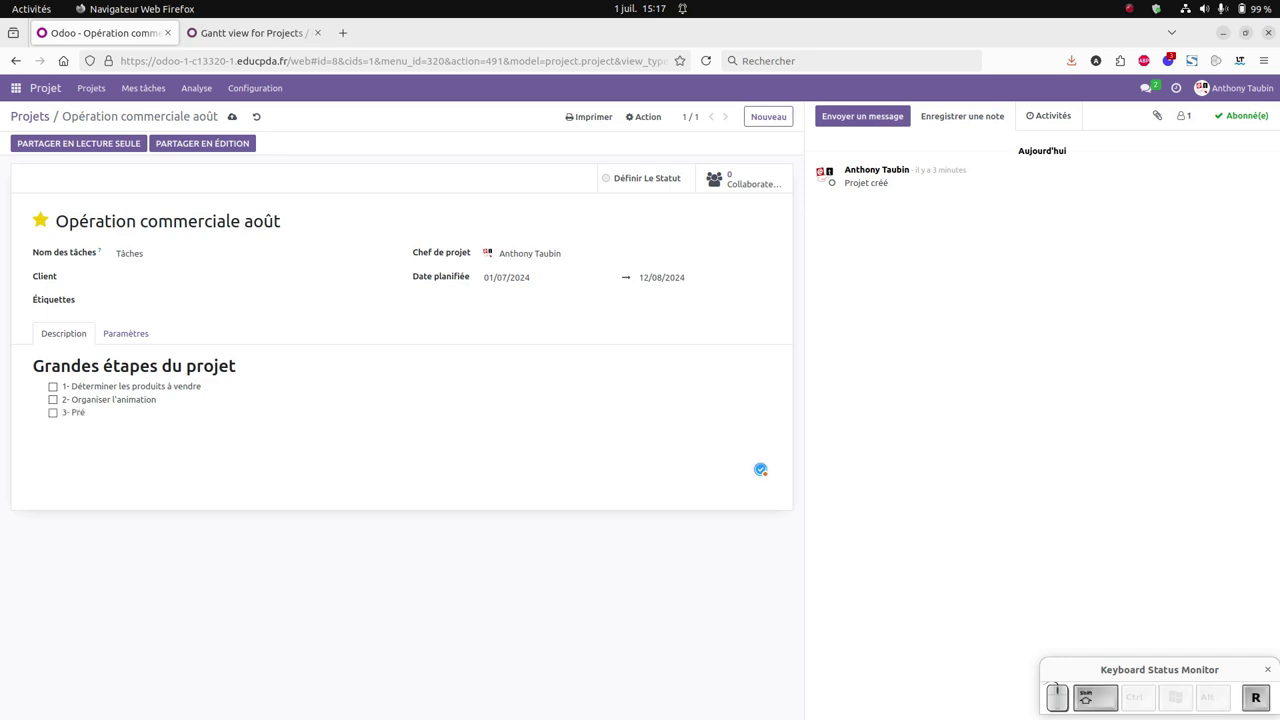
key(shift+space)
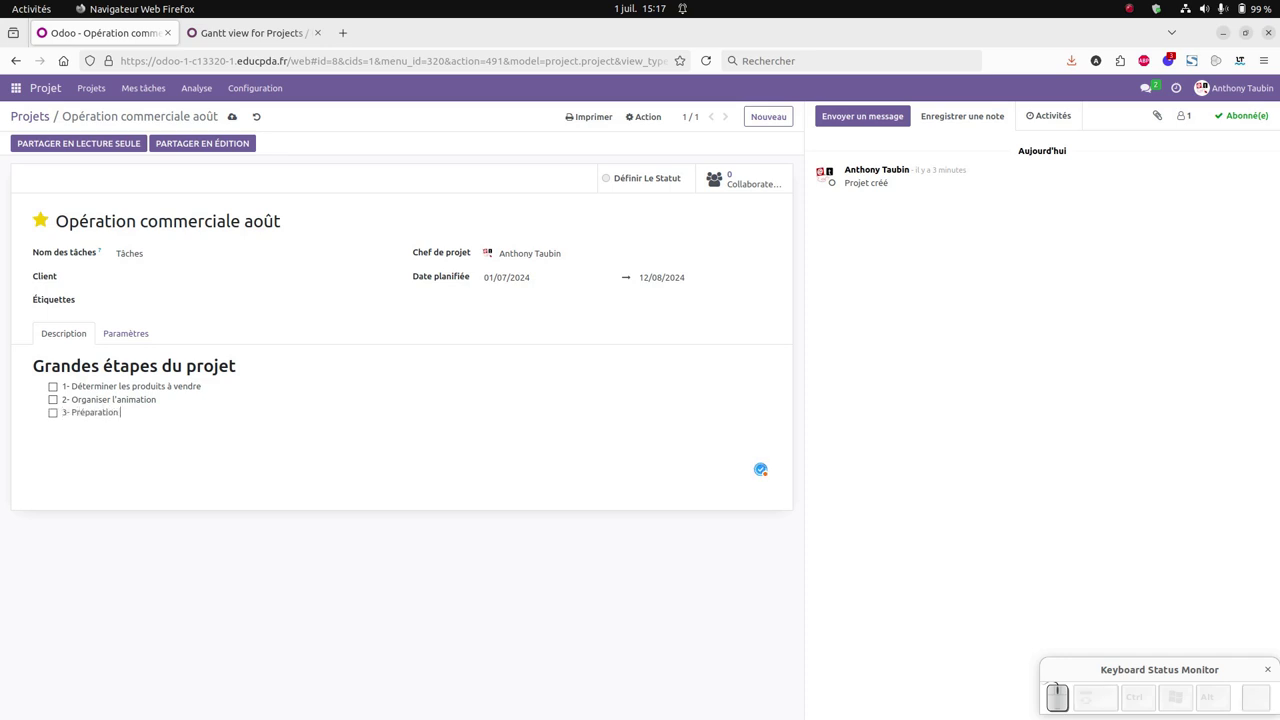
key(d)
key(space)
key(space)
key(space)
key(Return)
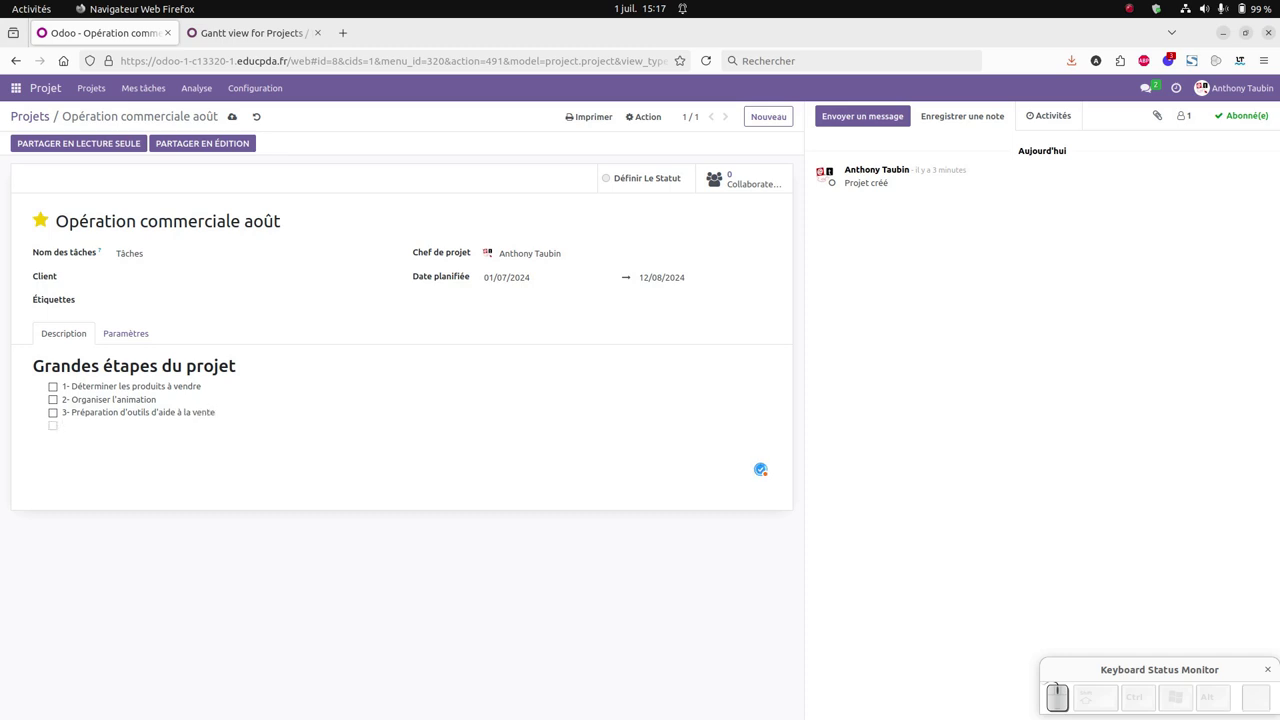
key(KP_4)
- Write the fourth checklist step about running the animation
key(KP_Subtract)
key(space)
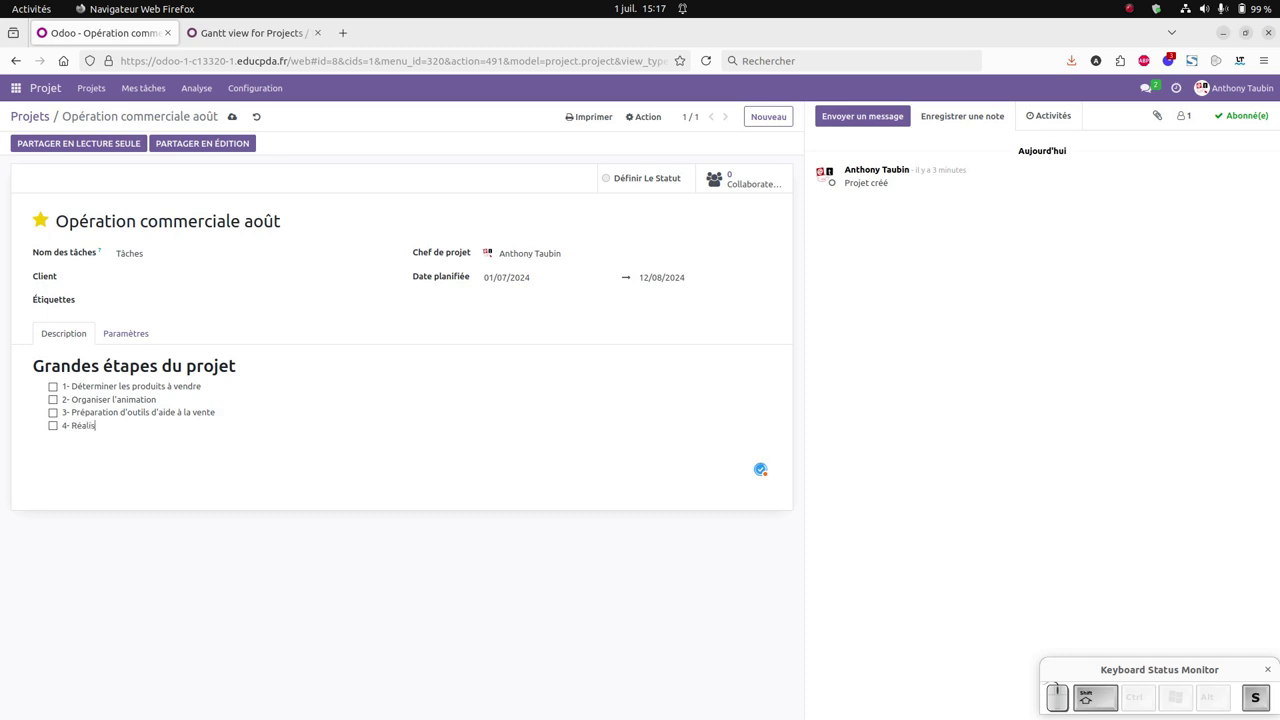
key(shift+space)
key(shift+space)
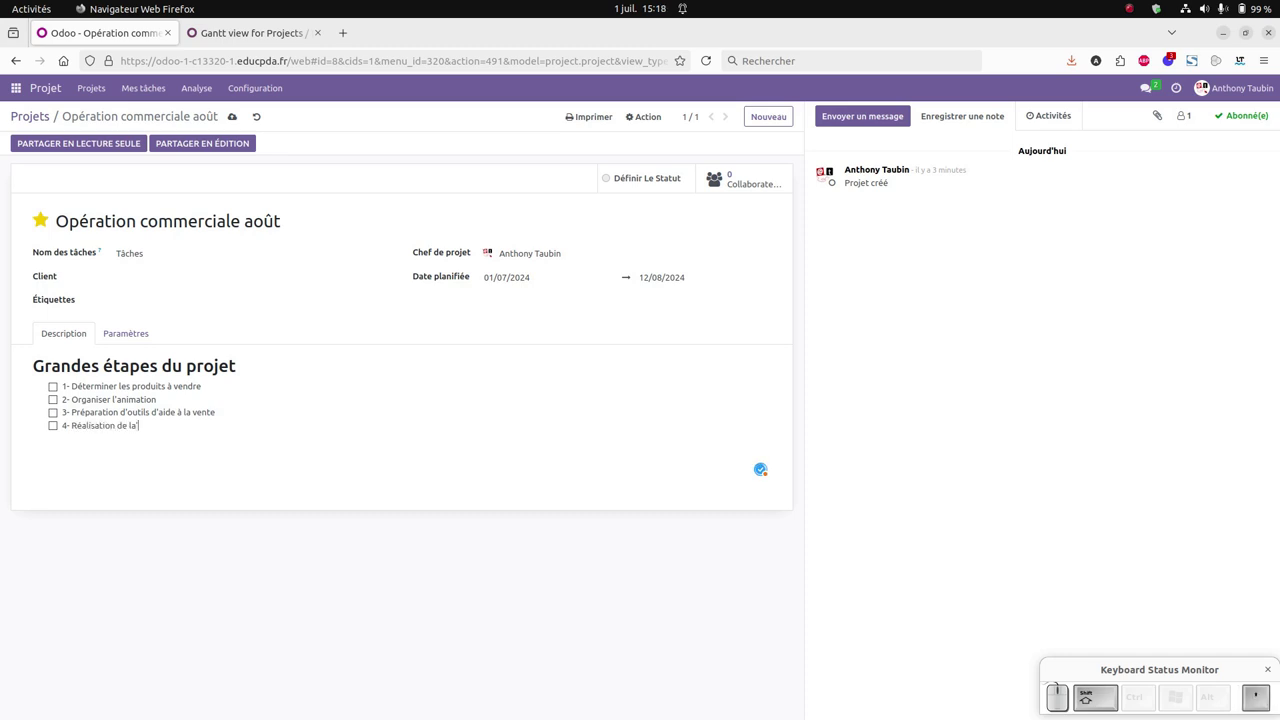
key(shift+BackSpace)
key(BackSpace)
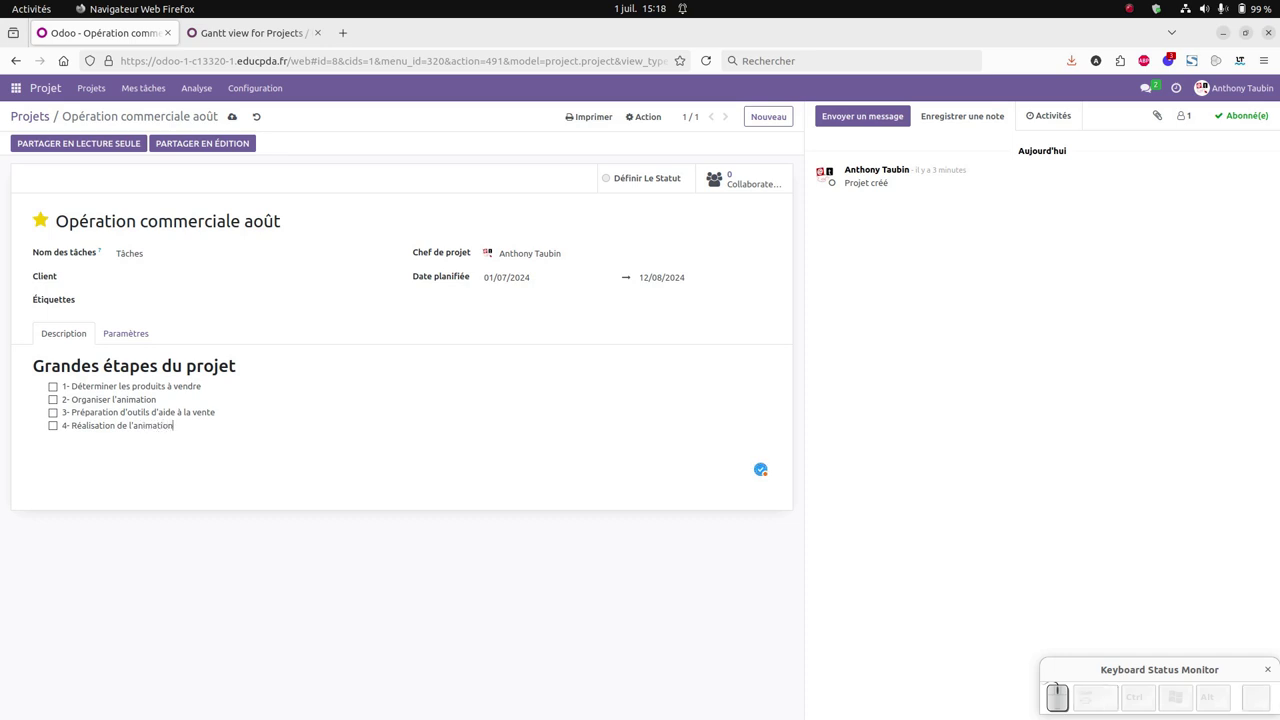
key(Return)
- Write the fifth step on evaluating sales performance
key(KP_5)
key(KP_Subtract)
key(space)
key(shift+Caps_Lock)
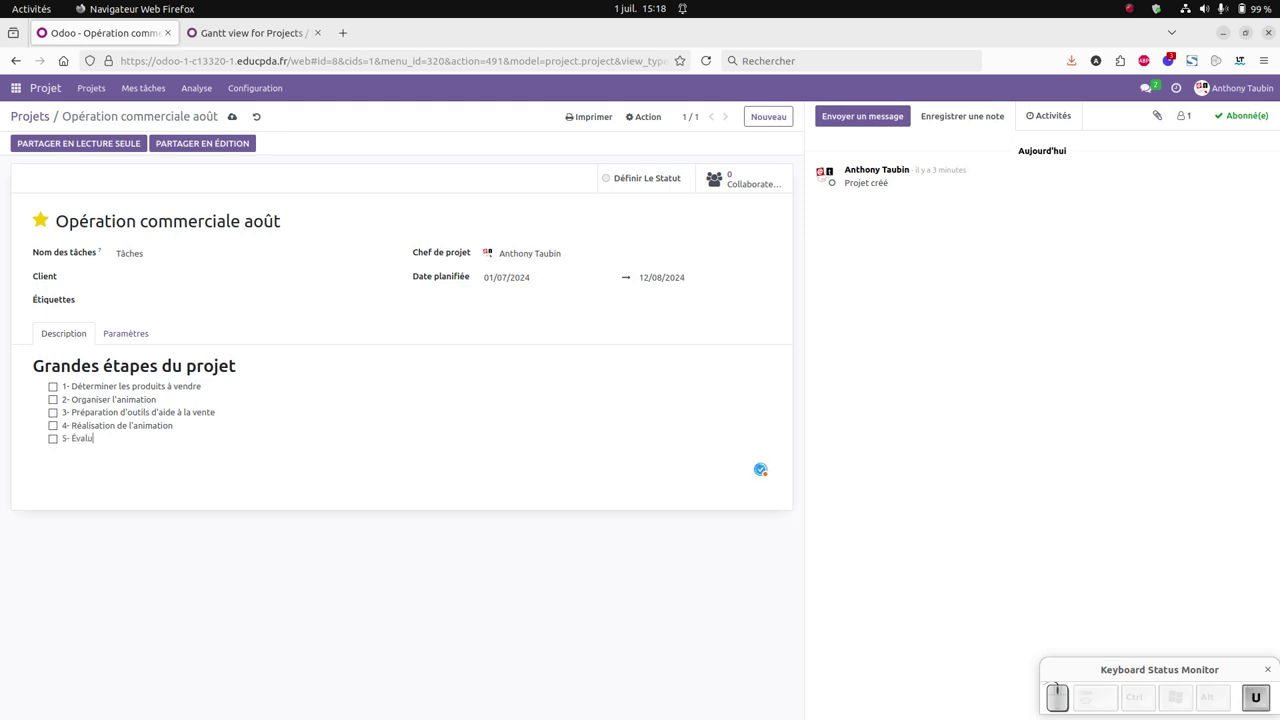
key(BackSpace)
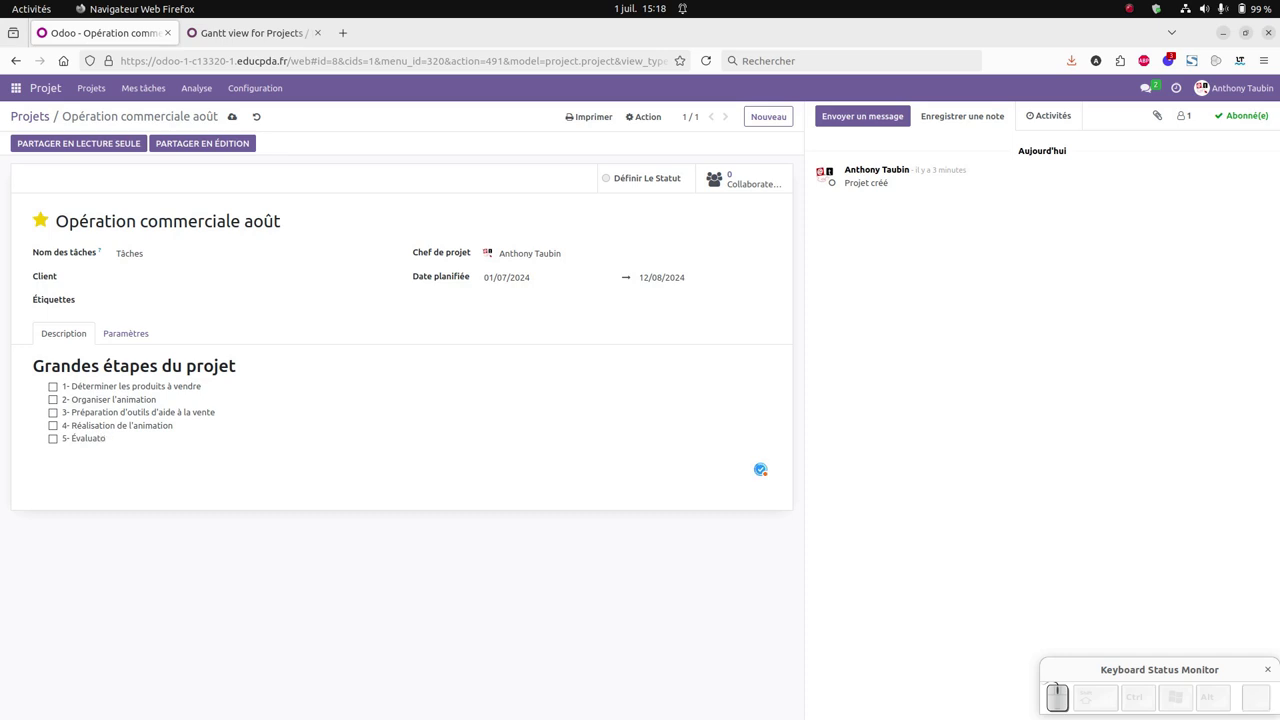
key(BackSpace)
key(space)
key(BackSpace)
key(space)
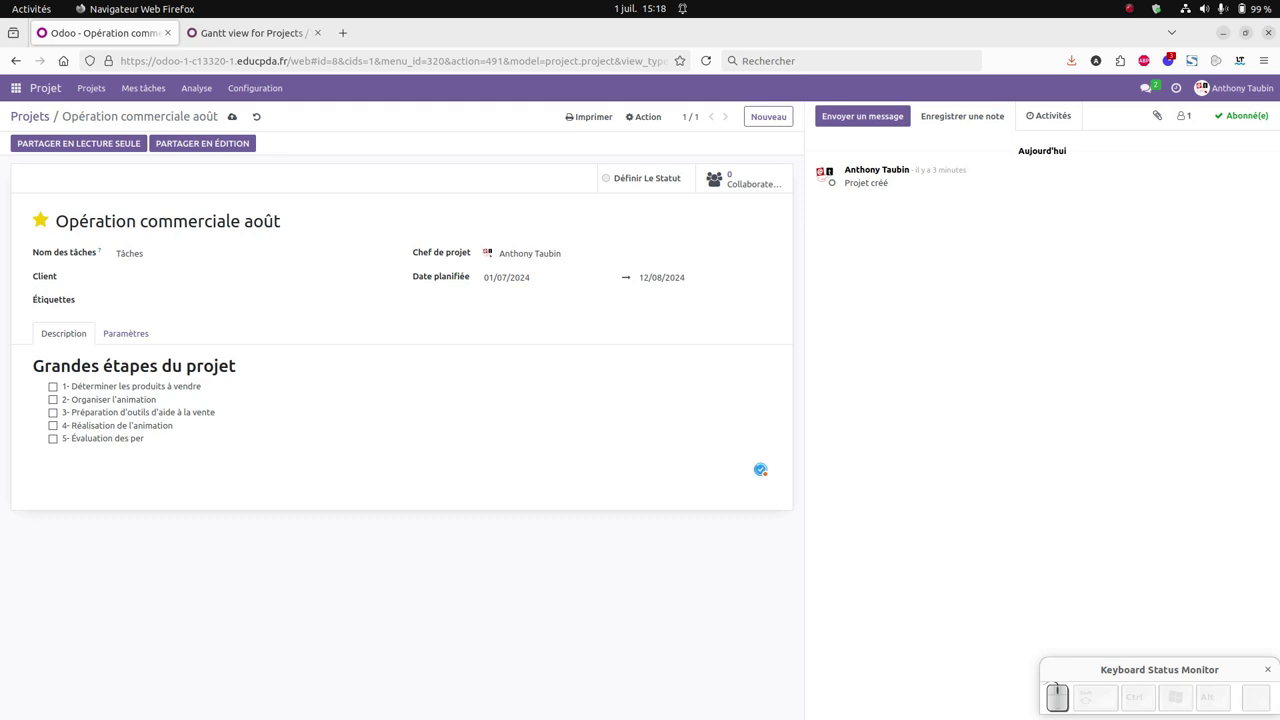
key(space)
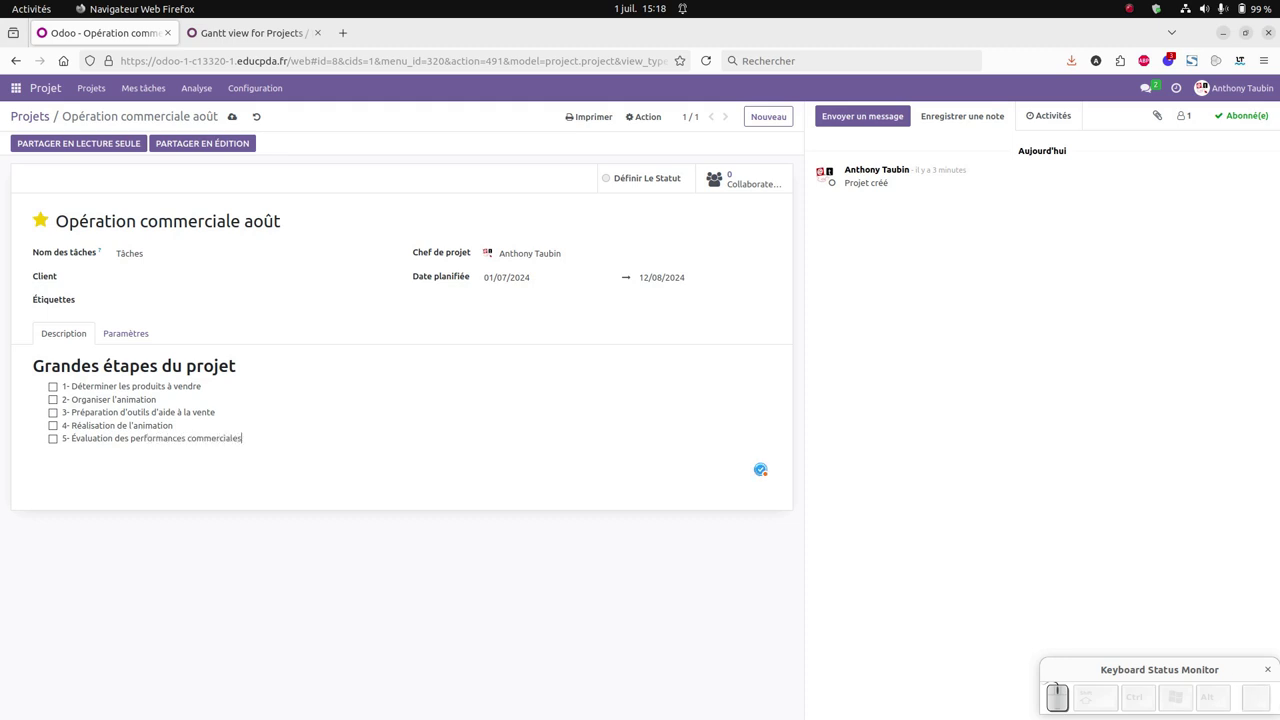
key(Return)
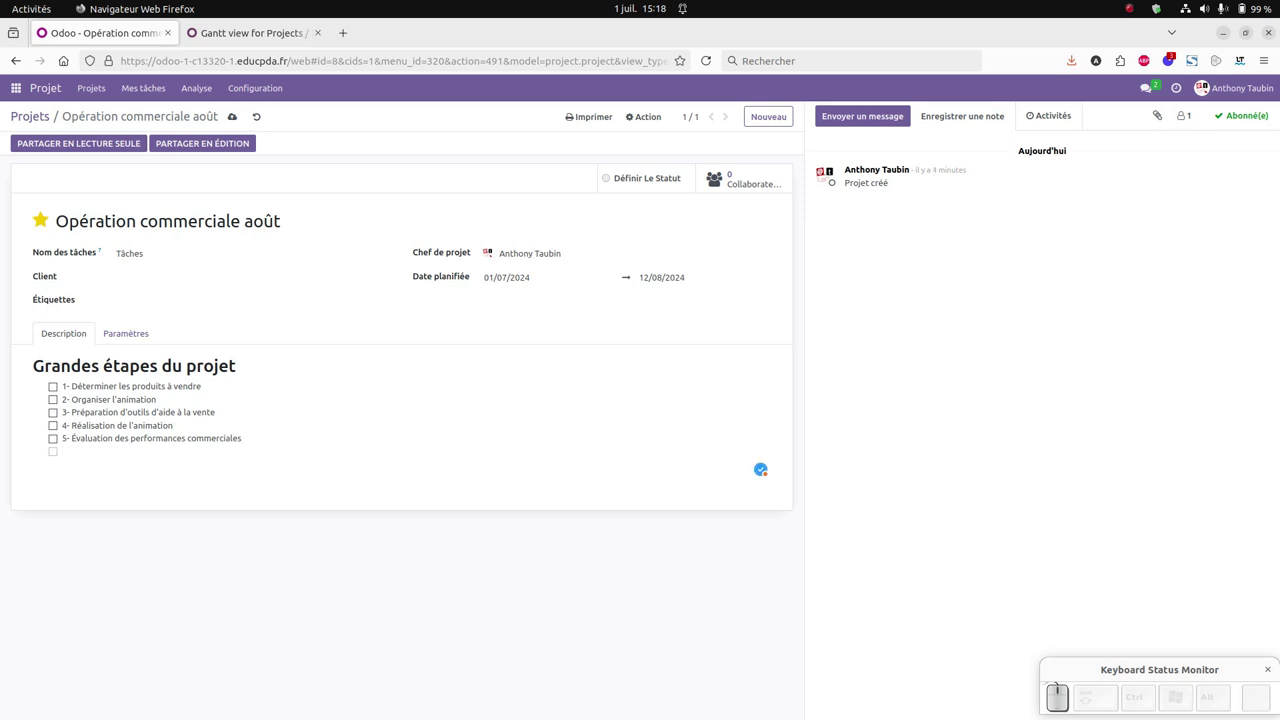
- Write '6- Évaluation de la rentabilité de l'opération' and end the checklist on a plain line
key(KP_6)
key(space)
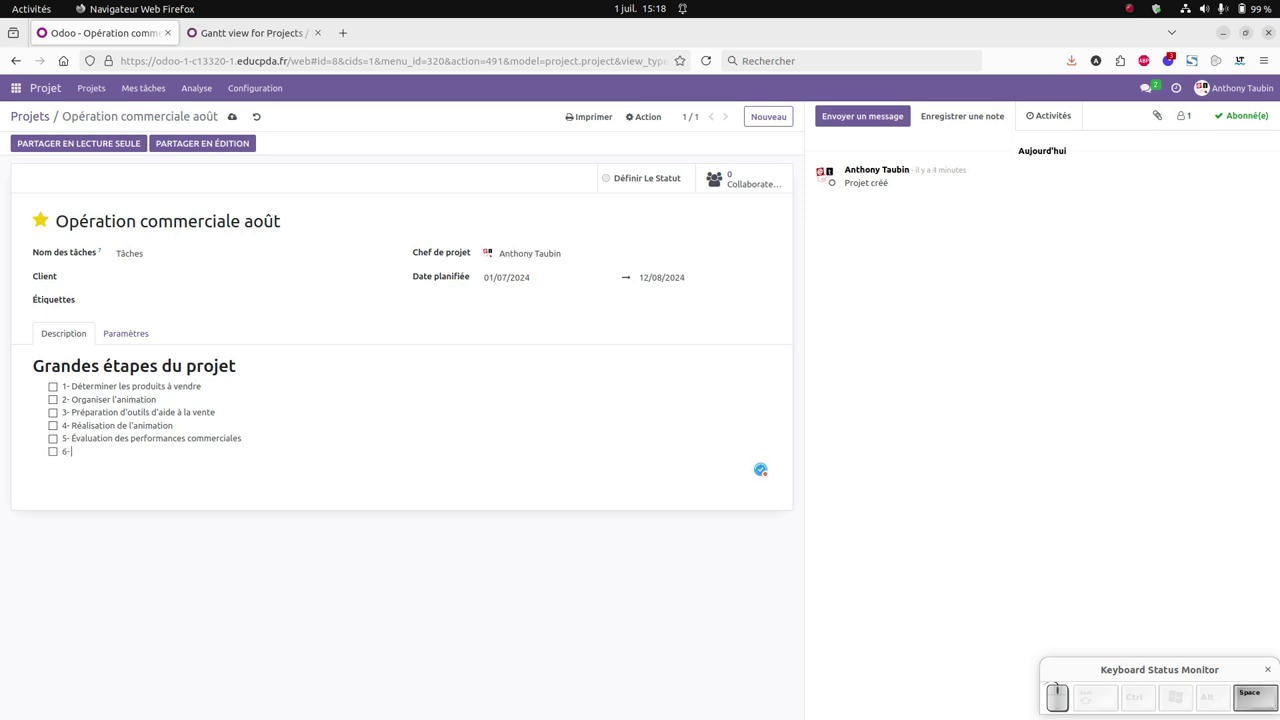
key(Caps_Lock)
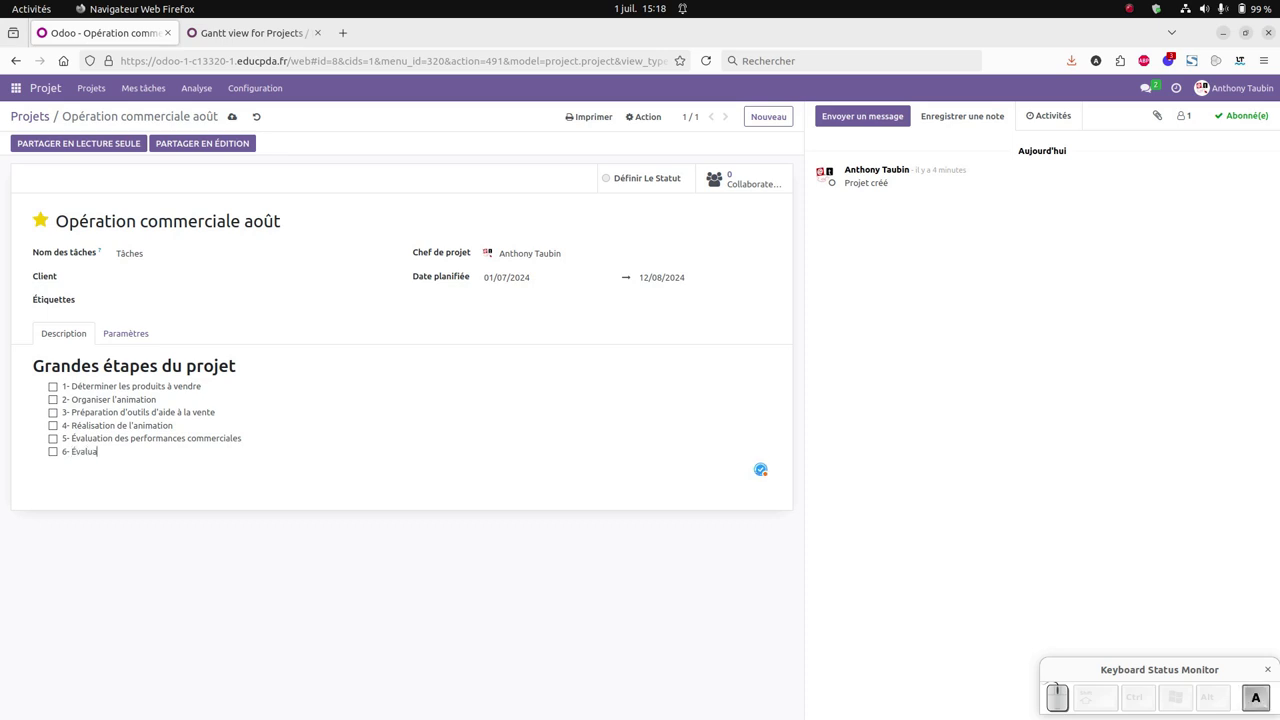
key(space)
key(space)
key(space)
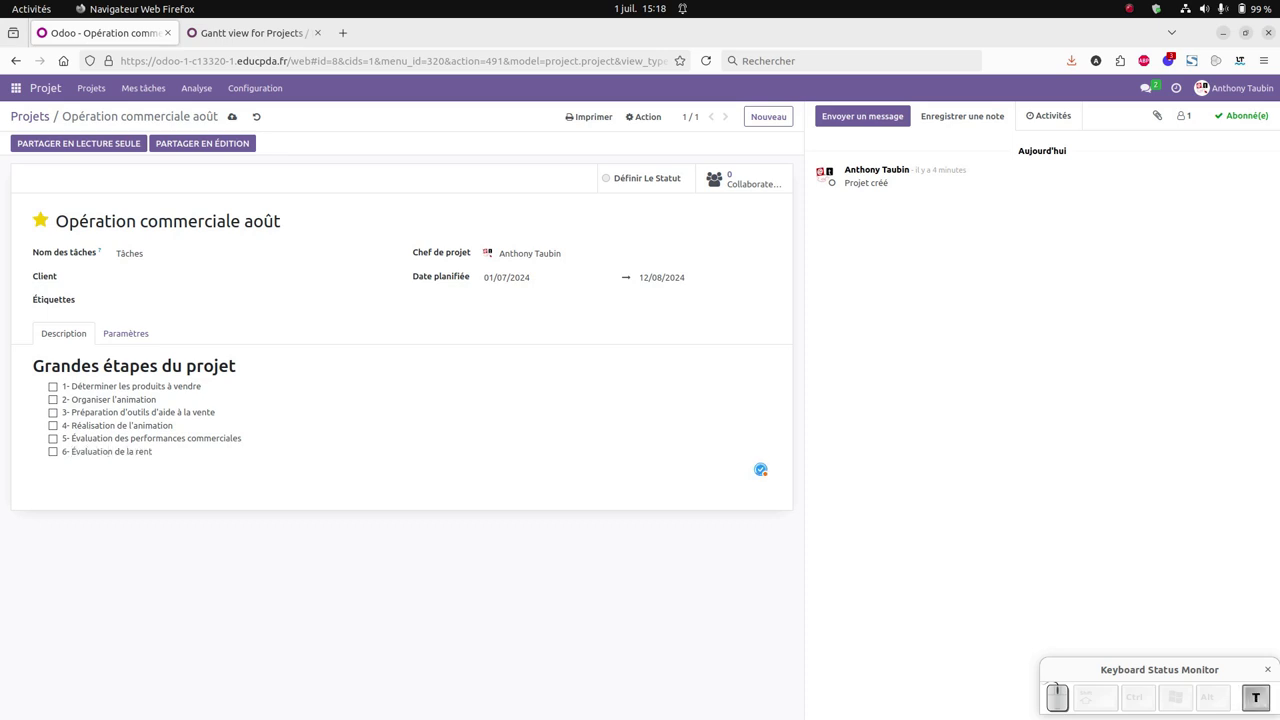
key(space)
key(space)
key(BackSpace)
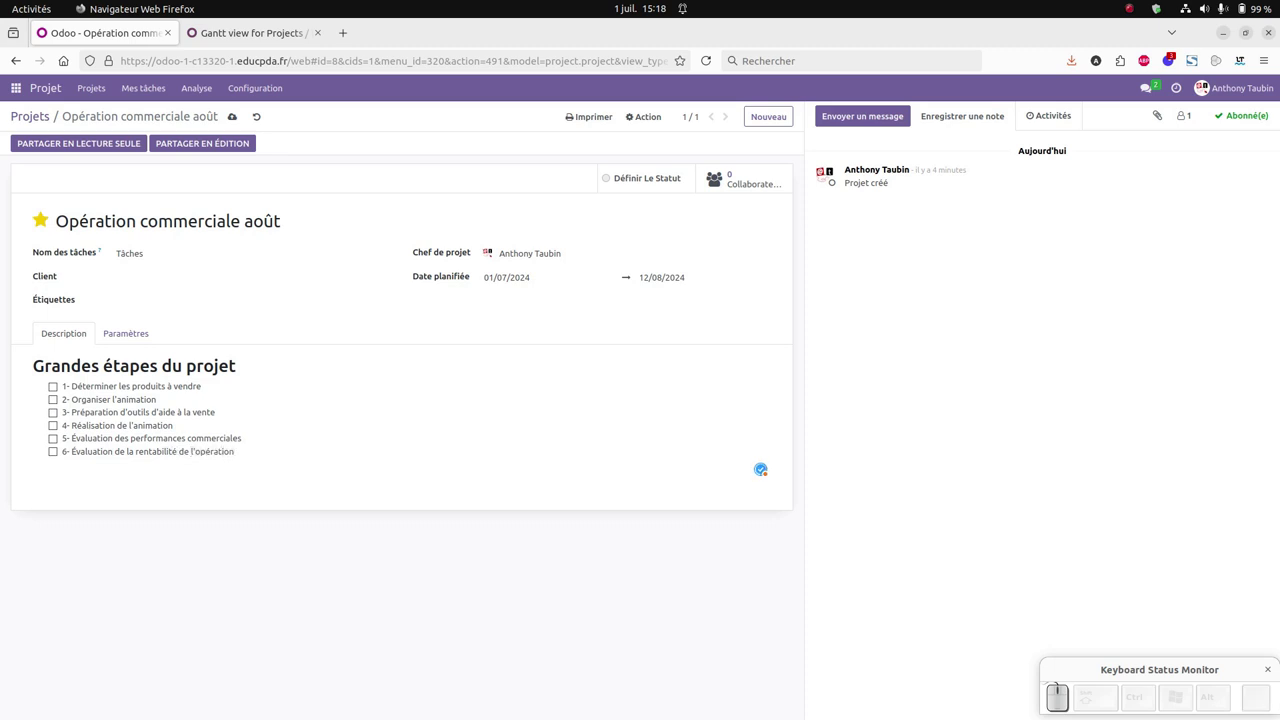
key(Return)
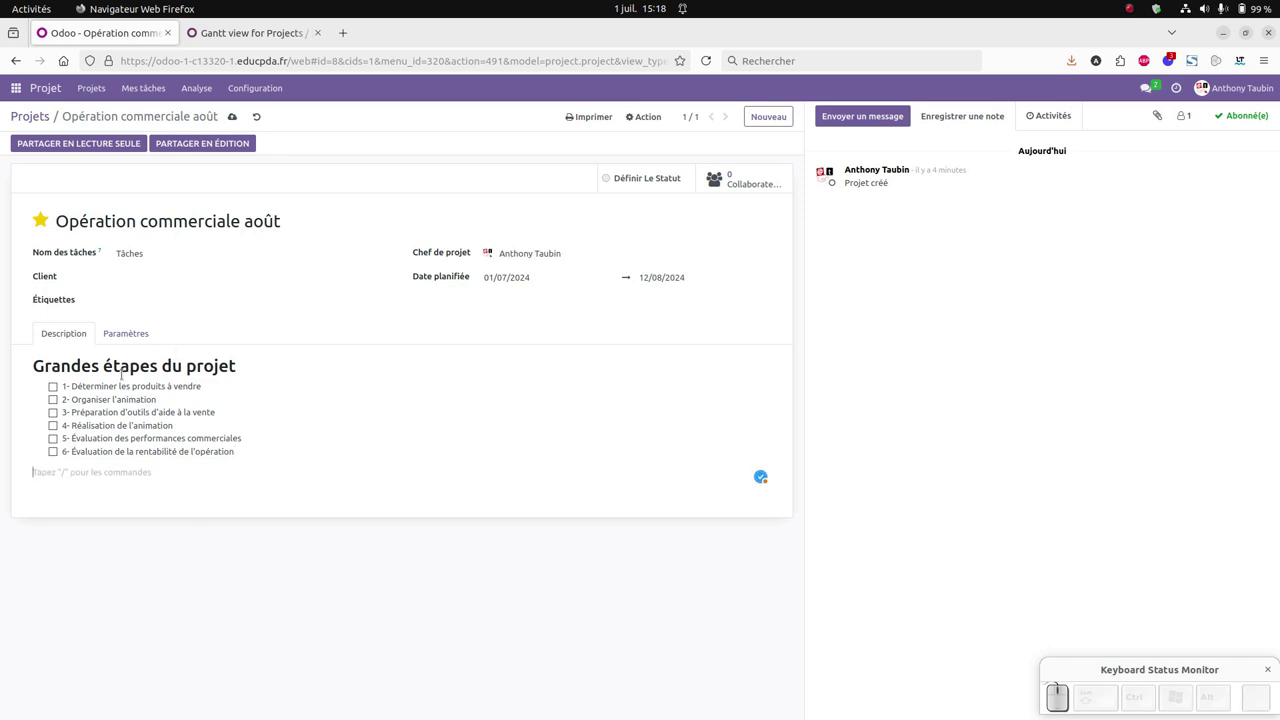
- In the Paramètres tab, set visibility to 'Tous les utilisateurs internes'
click(136, 339)
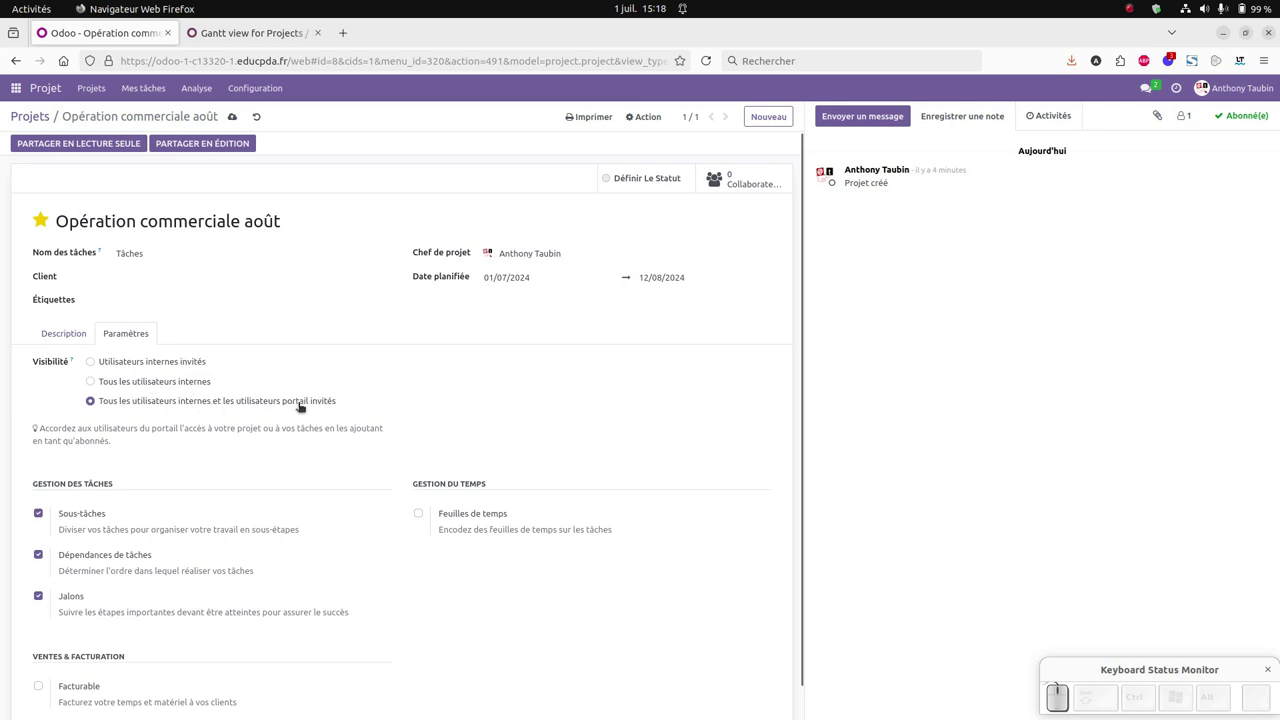
click(126, 384)
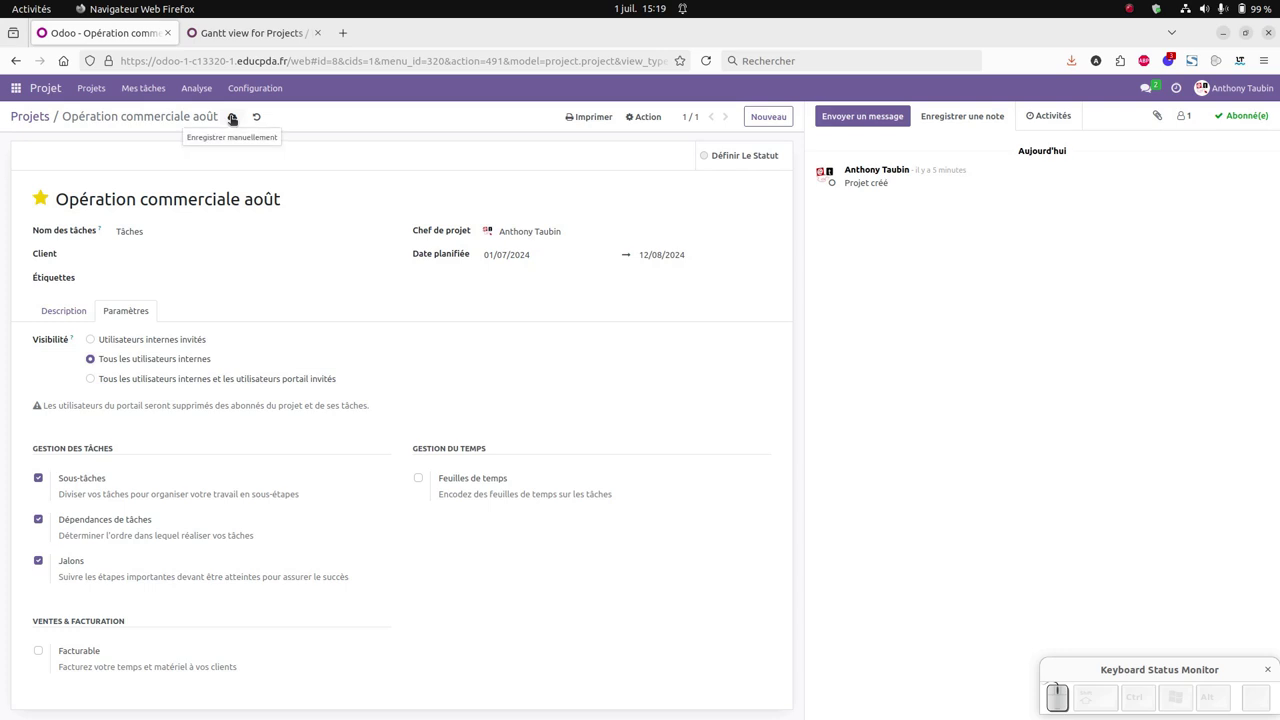
- Save the project and return to the Projets overview listing Opération commerciale août
click(236, 120)
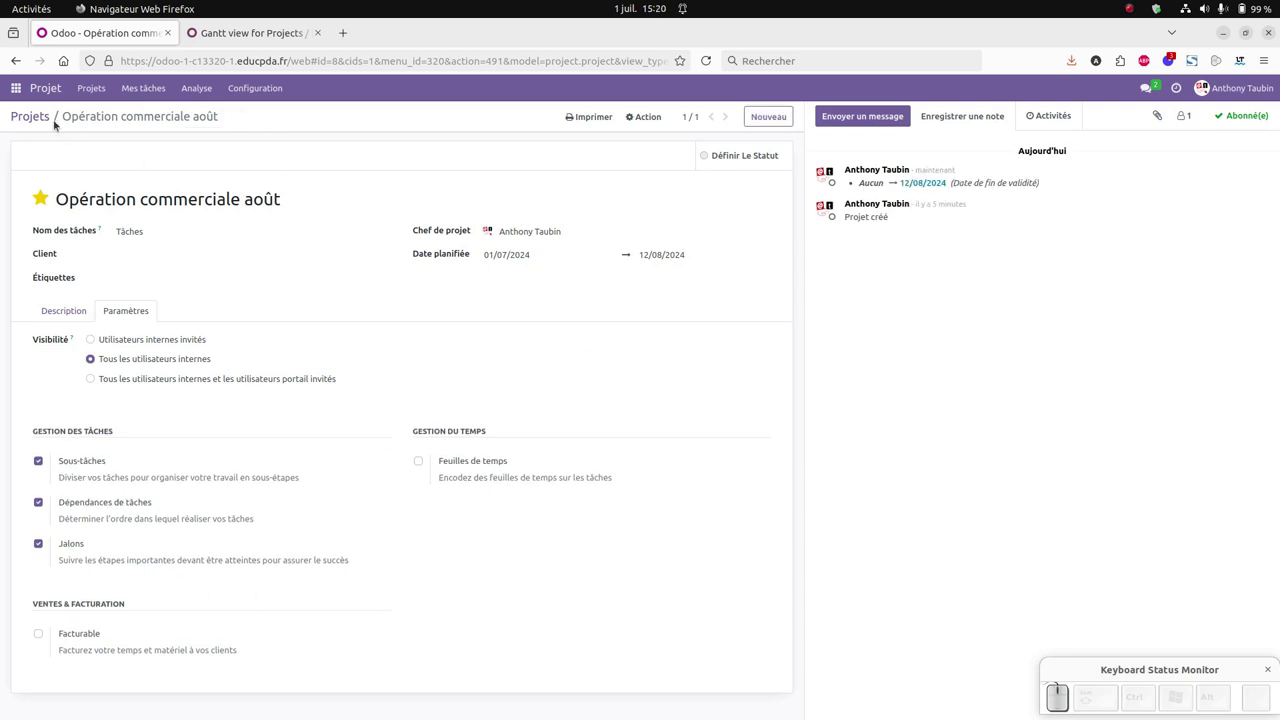
click(34, 113)
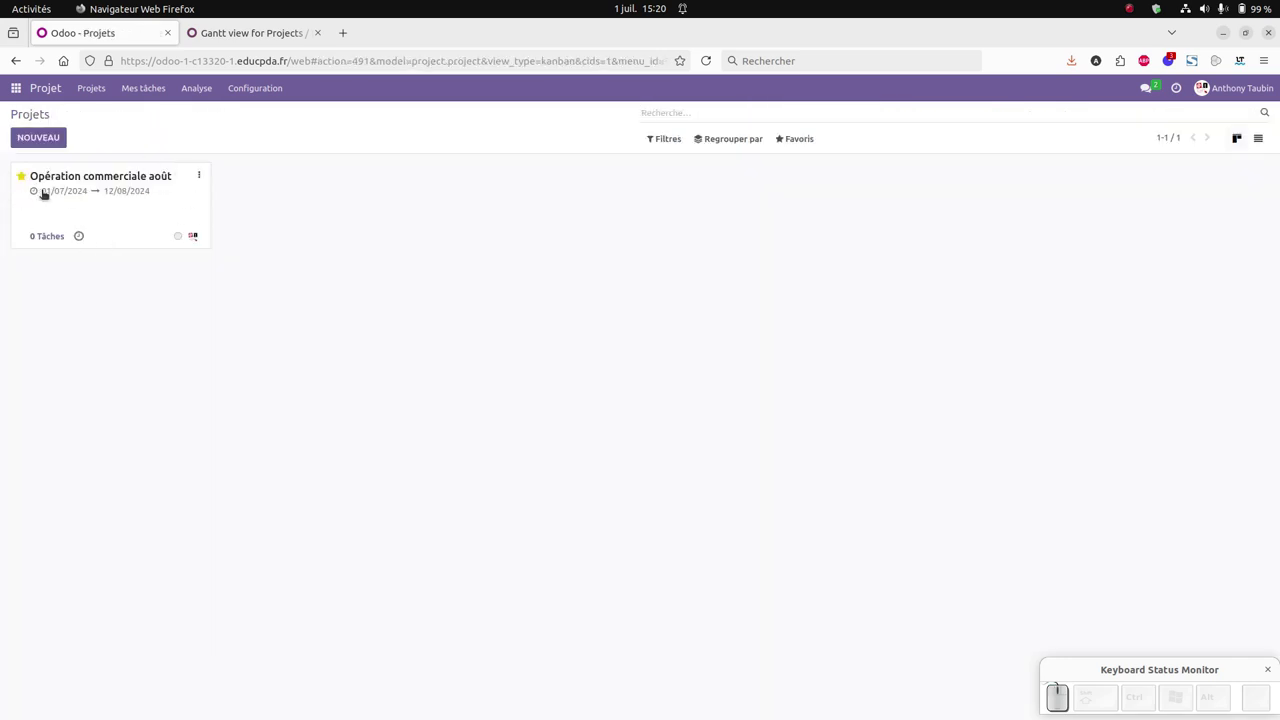